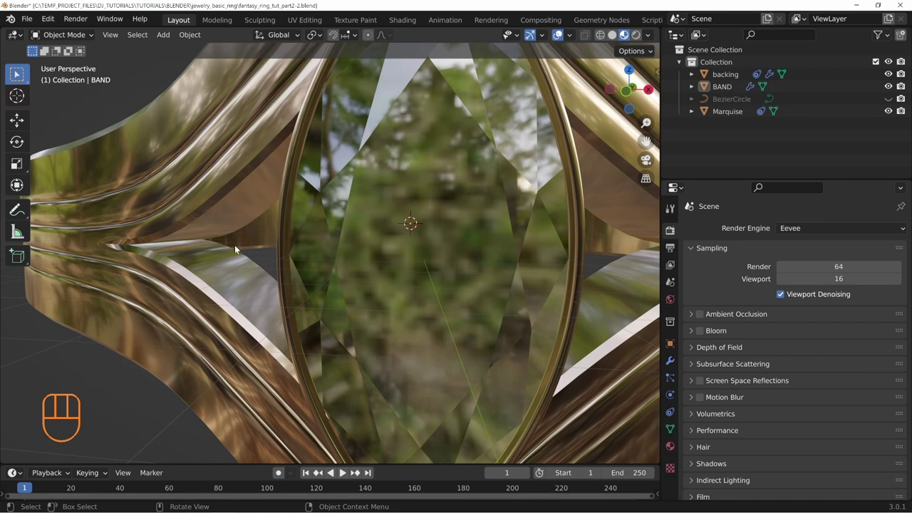
Orbit and zoom around the rendered ring to inspect the marquise gem setting and band.
middle_click(282, 238)
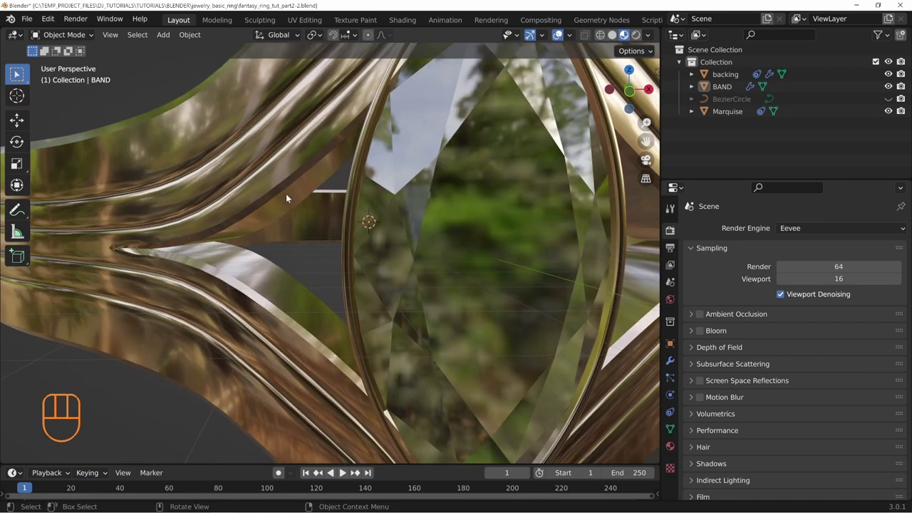
left_click_drag(386, 225, 340, 233)
middle_click(345, 234)
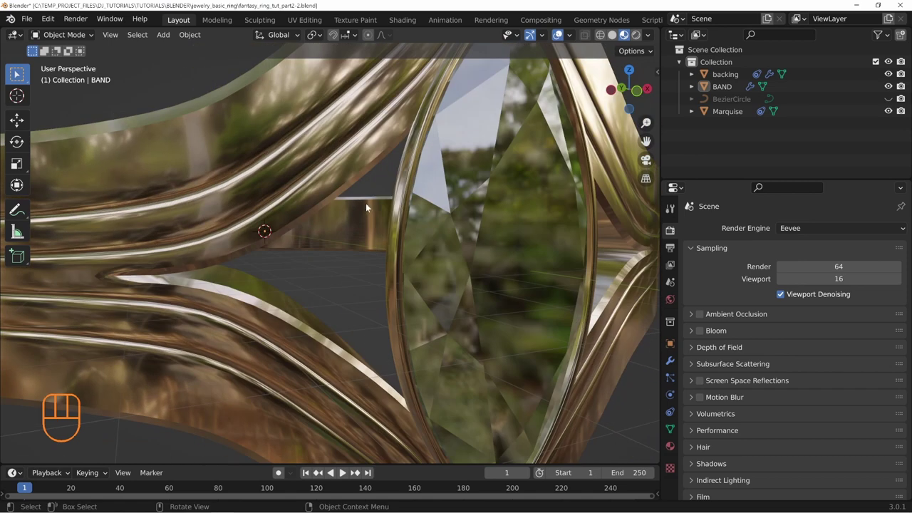
left_click_drag(402, 248, 424, 252)
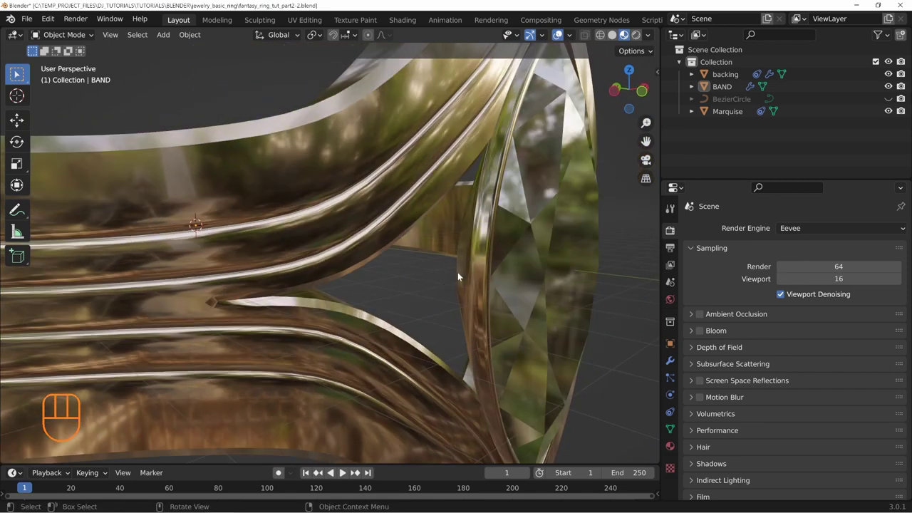
left_click_drag(414, 312, 319, 294)
middle_click(268, 323)
left_click_drag(414, 264, 375, 298)
left_click_drag(367, 315, 394, 282)
middle_click(396, 283)
left_click_drag(319, 296, 339, 273)
left_click_drag(266, 246, 243, 268)
left_click_drag(349, 271, 298, 295)
left_click_drag(311, 293, 331, 274)
left_click_drag(380, 271, 425, 275)
left_click_drag(484, 283, 450, 295)
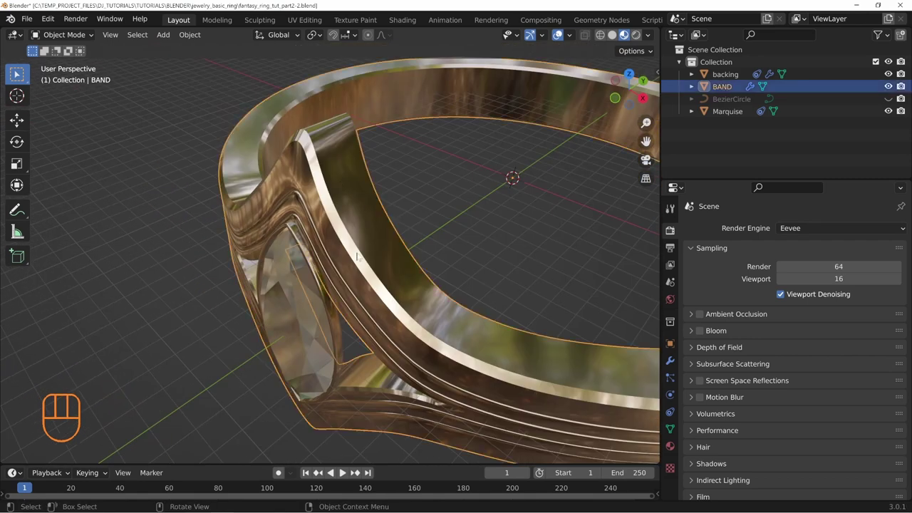
middle_click(404, 245)
Duplicate BAND as BAND.001 in solid shading and begin renaming it art_backdrop.
key("z")
middle_click(412, 255)
key("shift+d")
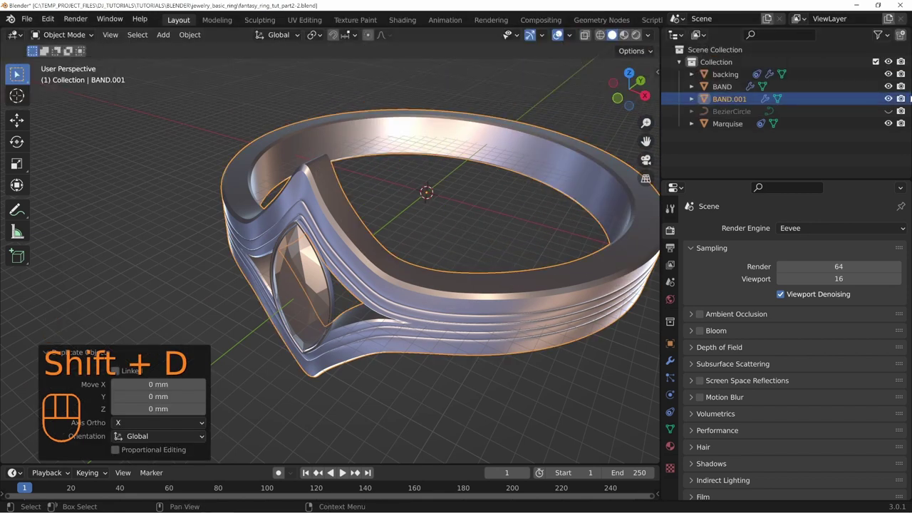
left_click(732, 105)
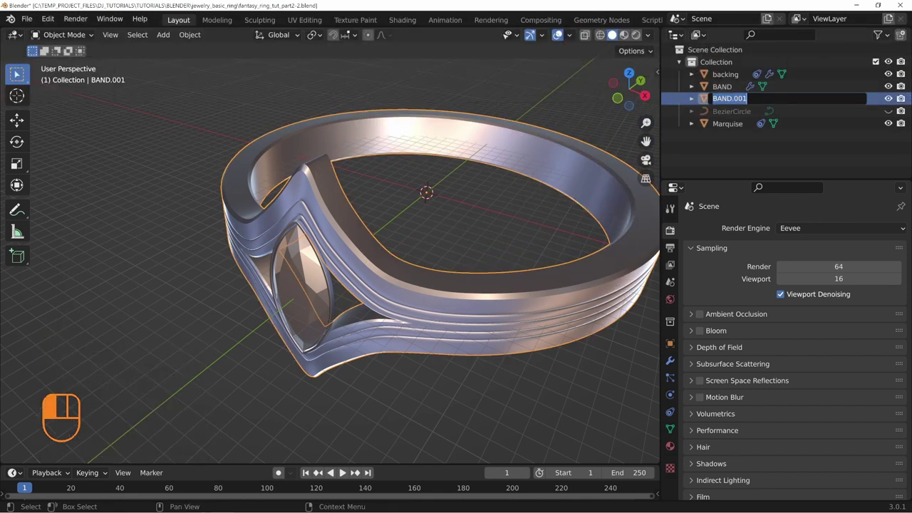
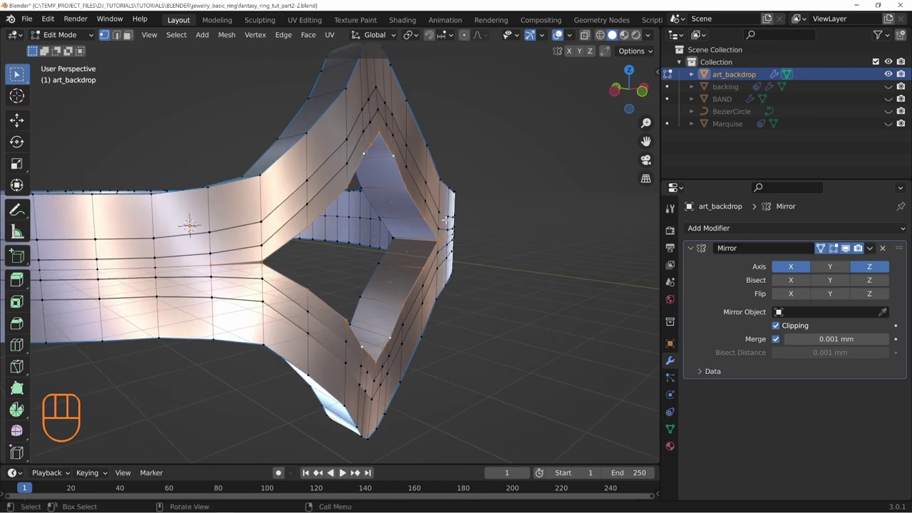
Separate the pointed outline edges into art_backdrop.001 and return to Object Mode.
key("shift+d")
key("p")
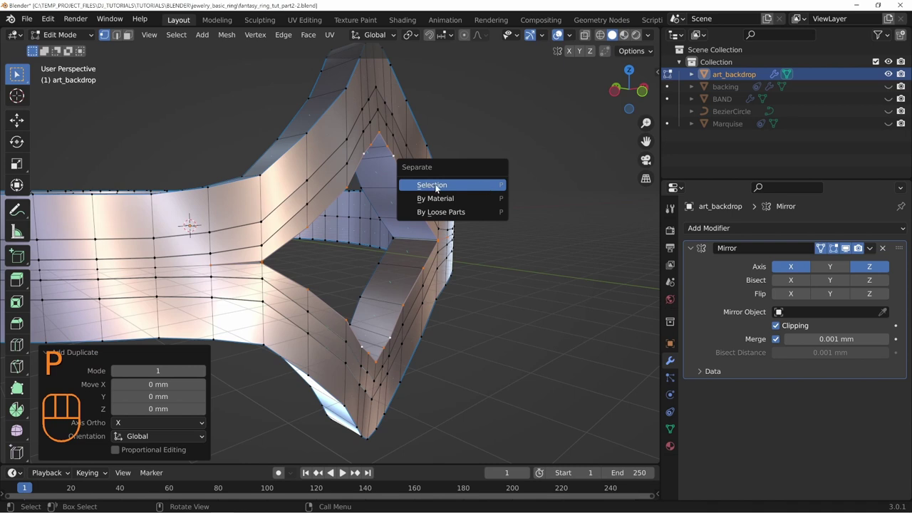
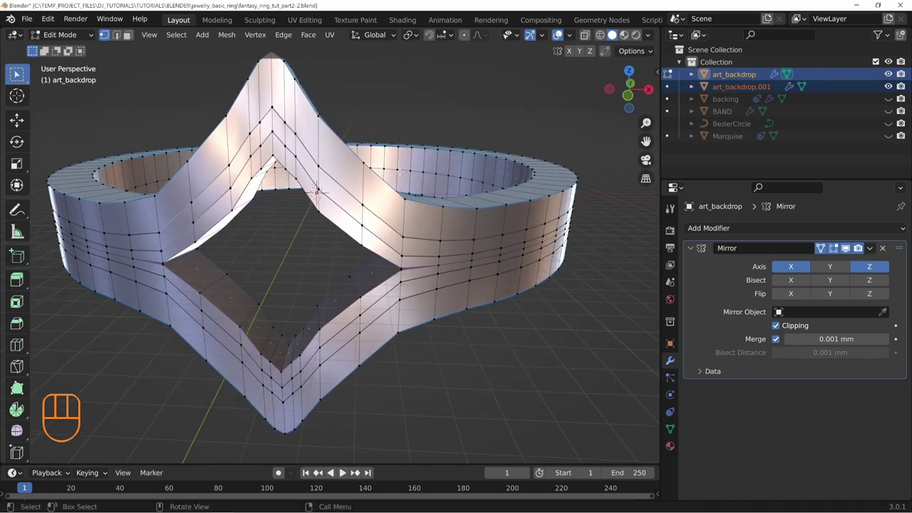
key("Tab")
middle_click(347, 185)
middle_click(399, 183)
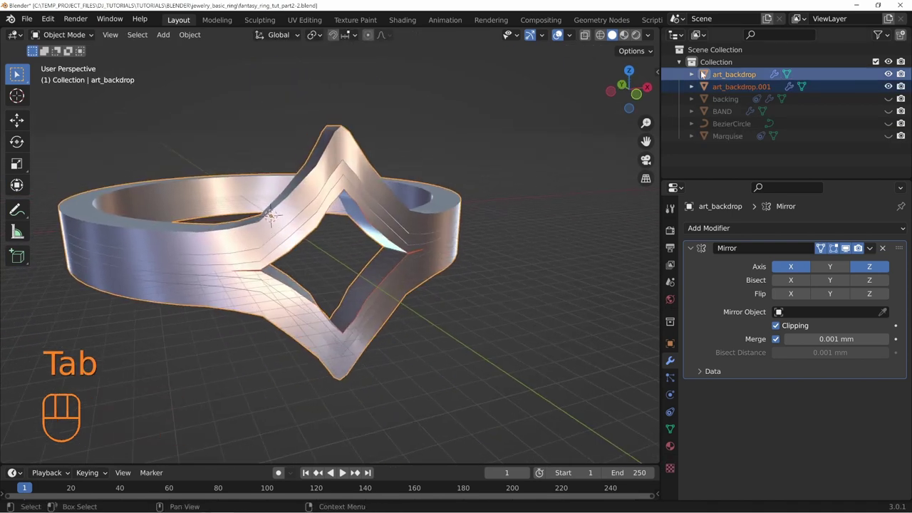
Delete the original art_backdrop, zero the outline's crease and bevel weight, and move its vertices.
key("x")
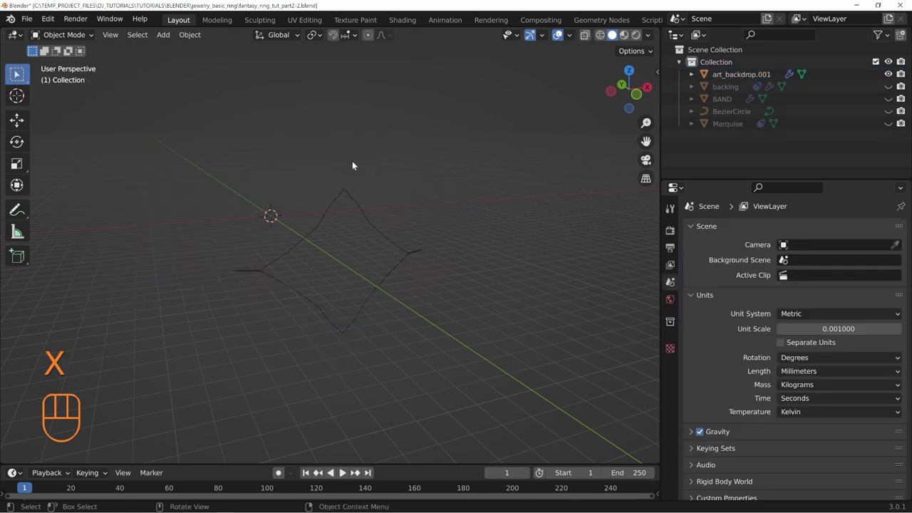
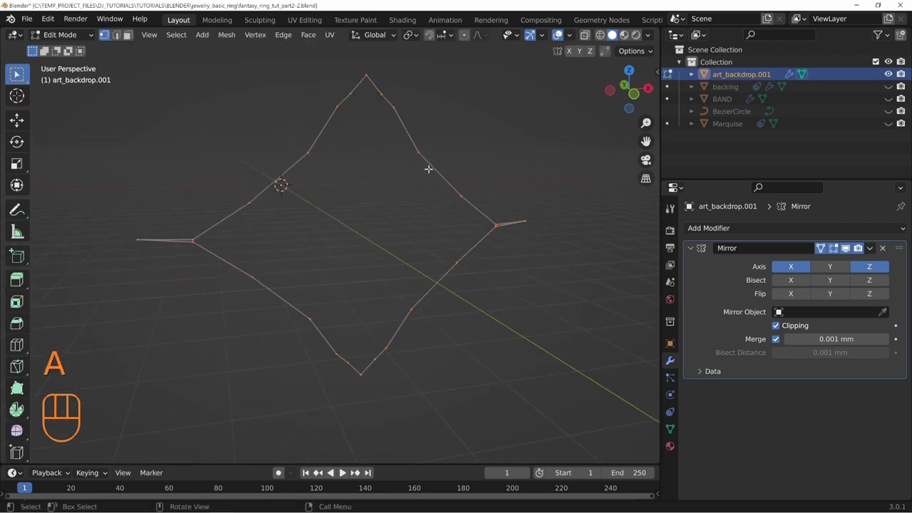
key("n")
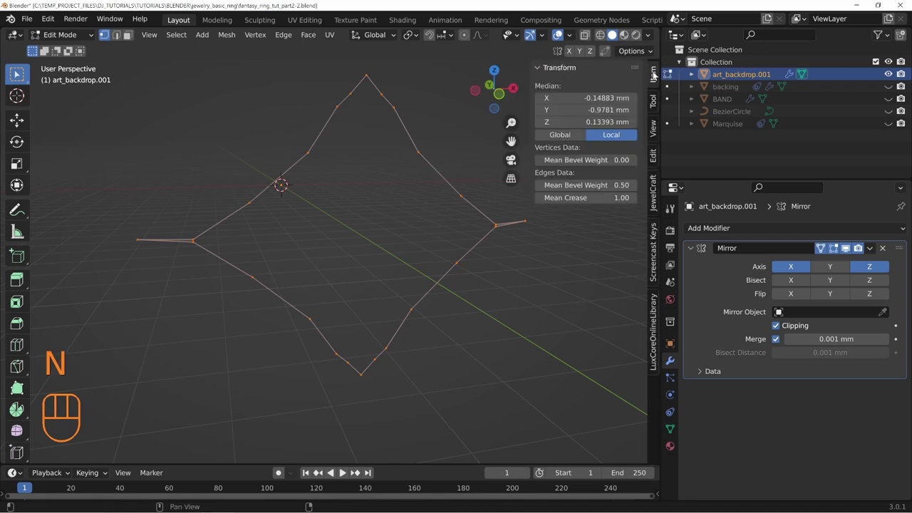
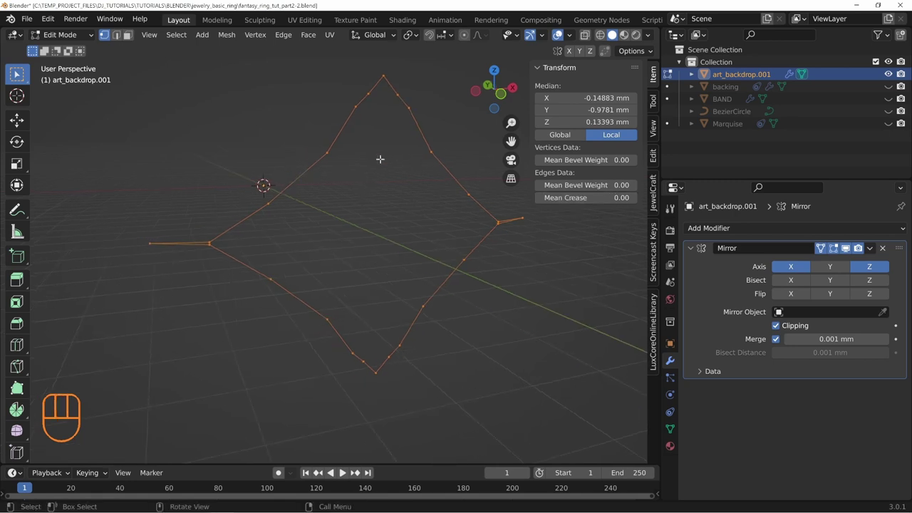
key("e")
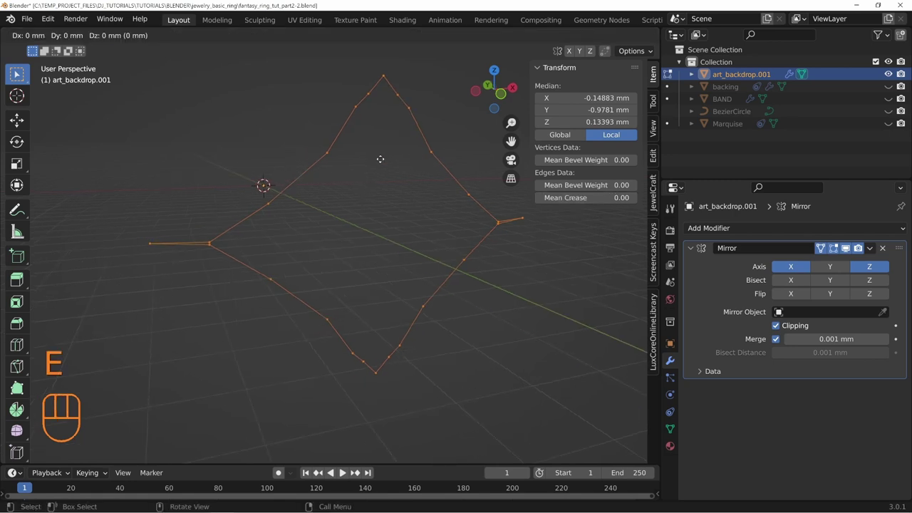
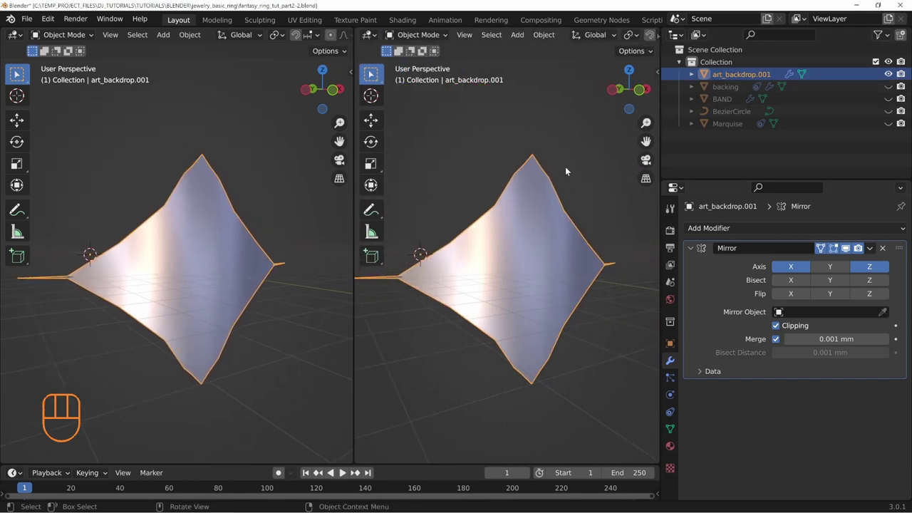
Orbit the split viewport to view the band and marquise gem beside the art piece.
middle_click(541, 241)
middle_click(528, 230)
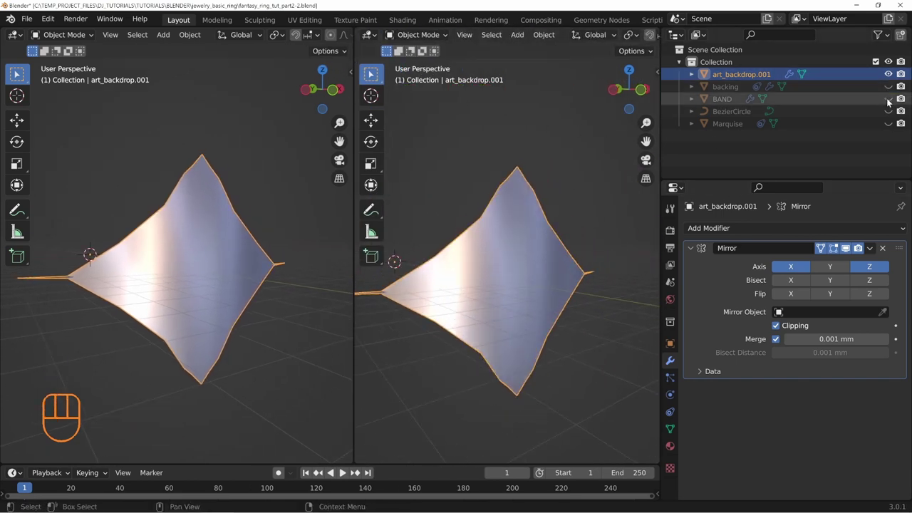
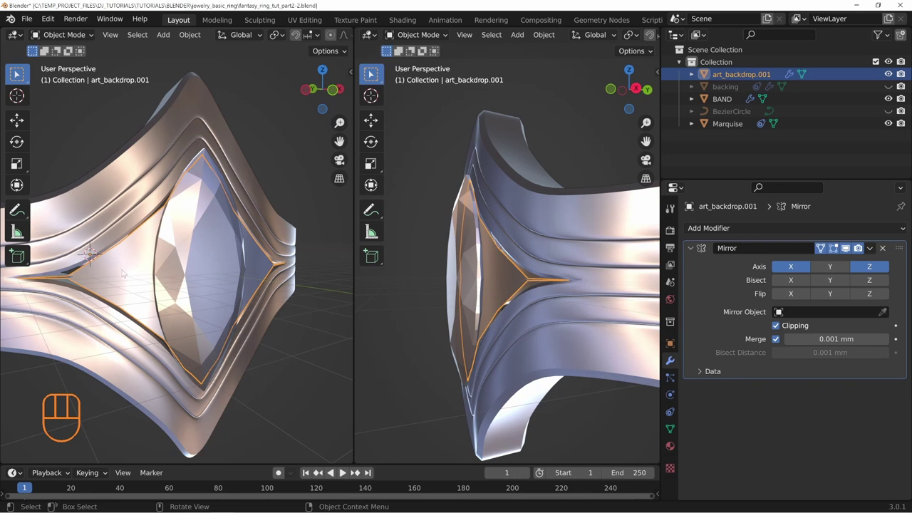
Isolate art_backdrop.001 in local view and move it about 0.44 mm along Y behind the gem.
key("KP_Divide")
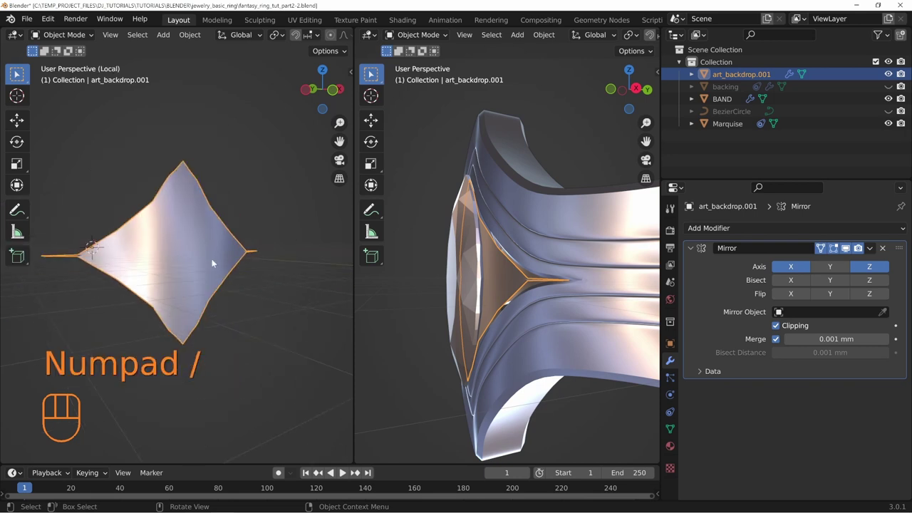
left_click_drag(204, 253, 218, 265)
middle_click(227, 245)
left_click_drag(247, 250, 477, 309)
middle_click(527, 260)
left_click_drag(471, 250, 520, 254)
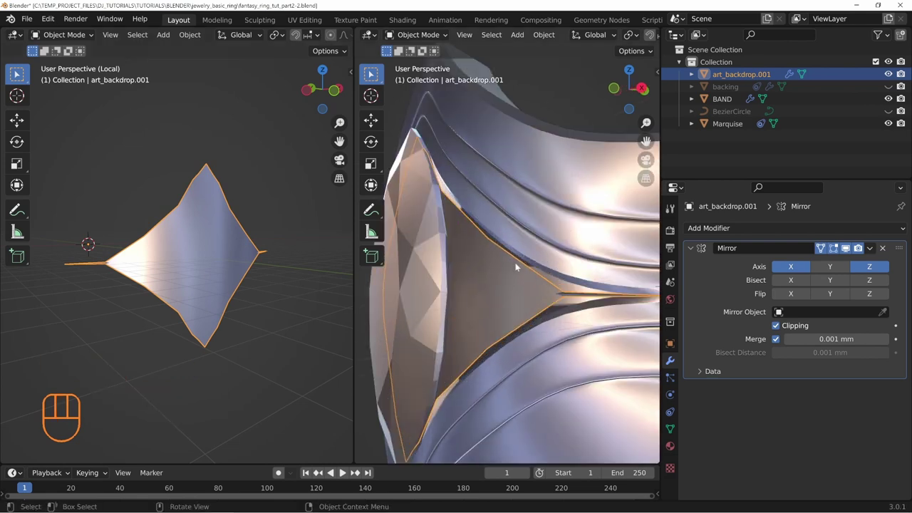
middle_click(508, 265)
key("g")
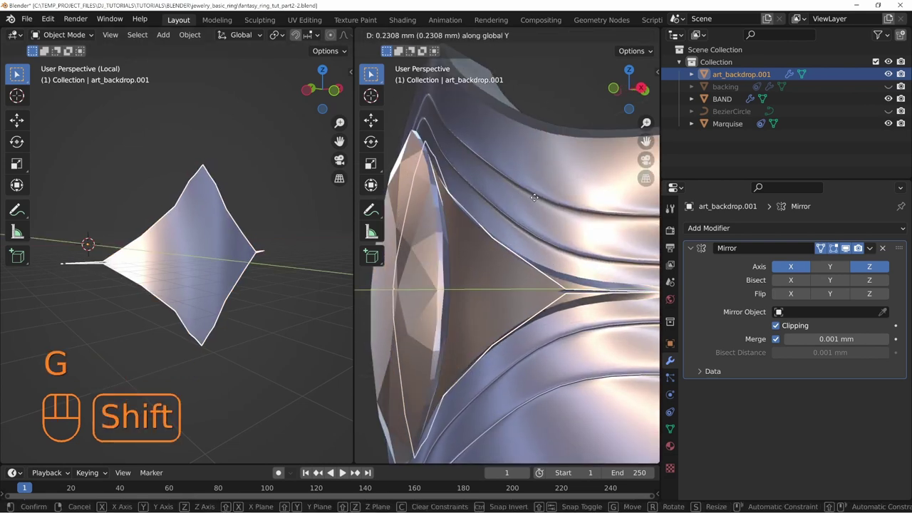
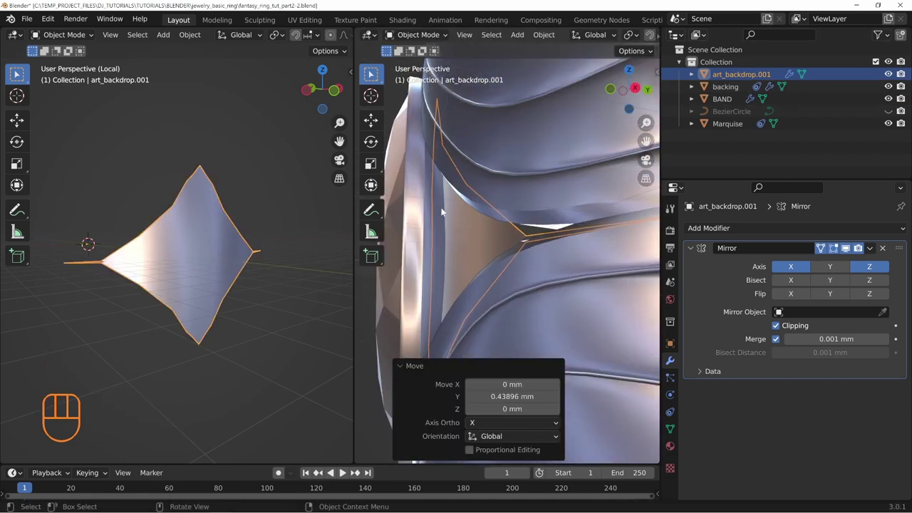
middle_click(438, 214)
middle_click(462, 209)
middle_click(474, 174)
middle_click(452, 168)
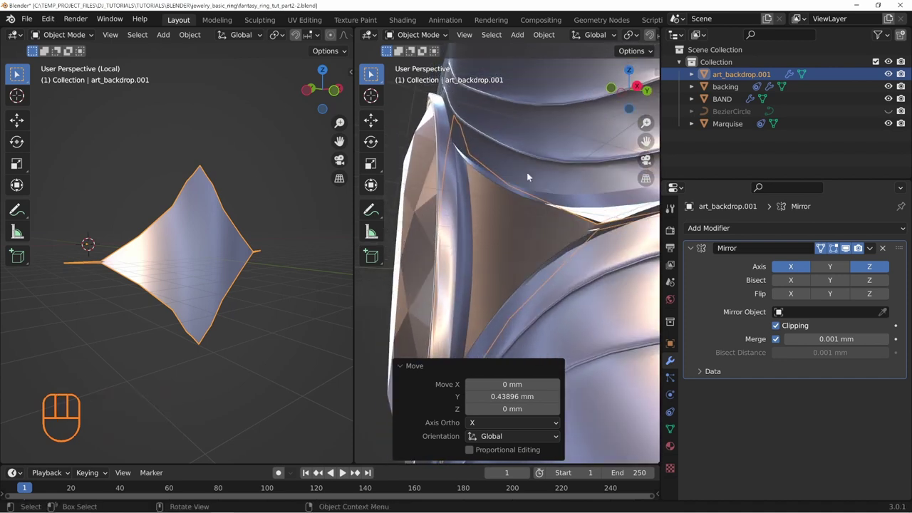
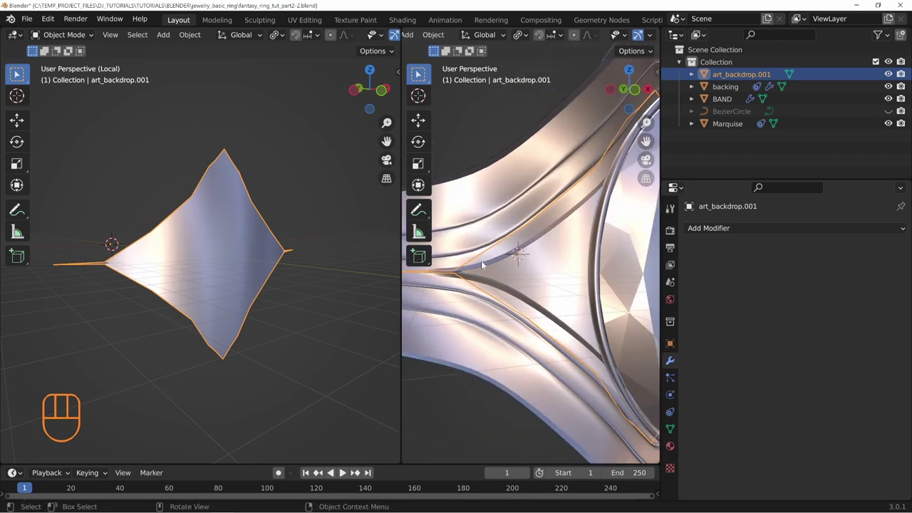
Add a new Bezier curve object to become the artwork filigree.
left_click_drag(164, 185, 168, 248)
middle_click(209, 201)
key("shift+a")
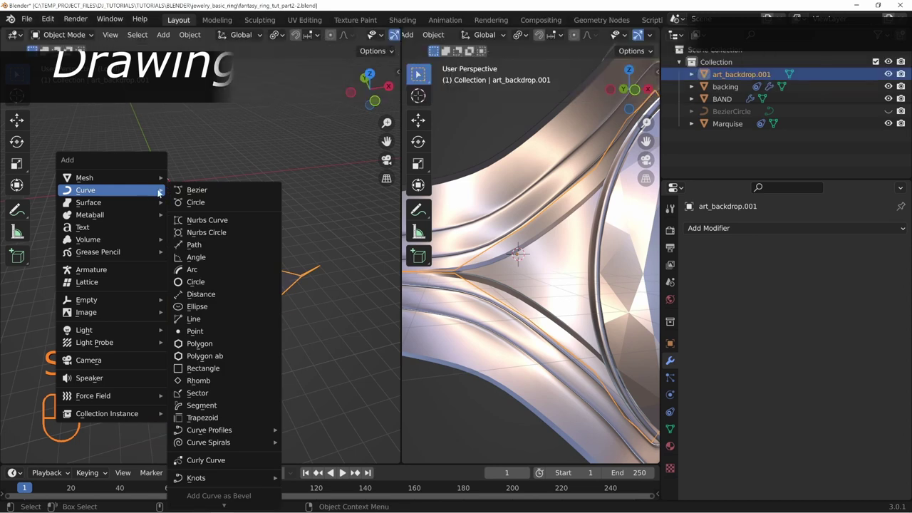
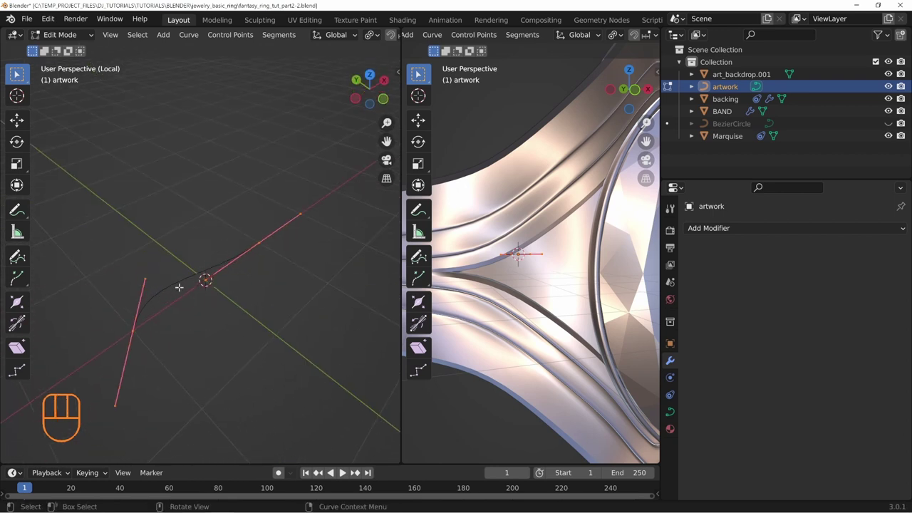
Frame the backdrop surface and switch to the freehand Draw tool with Bezier strokes on Surface.
key("a")
key("x")
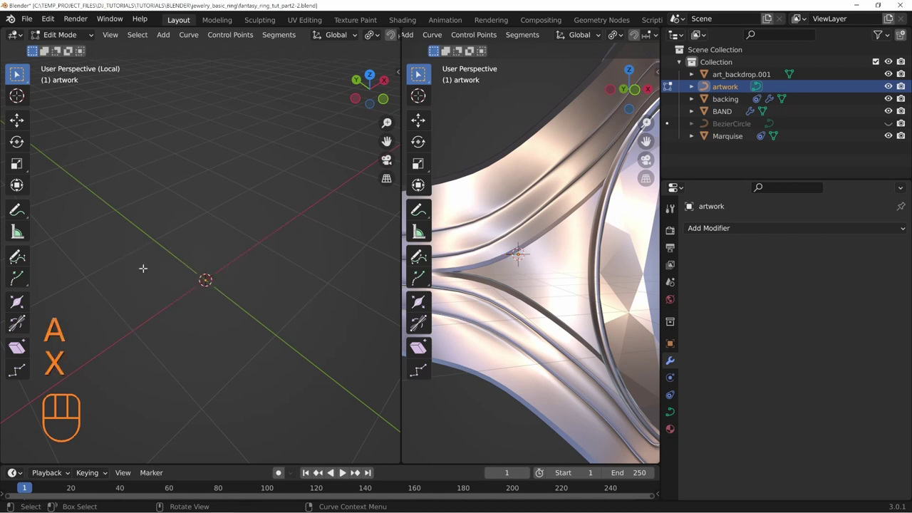
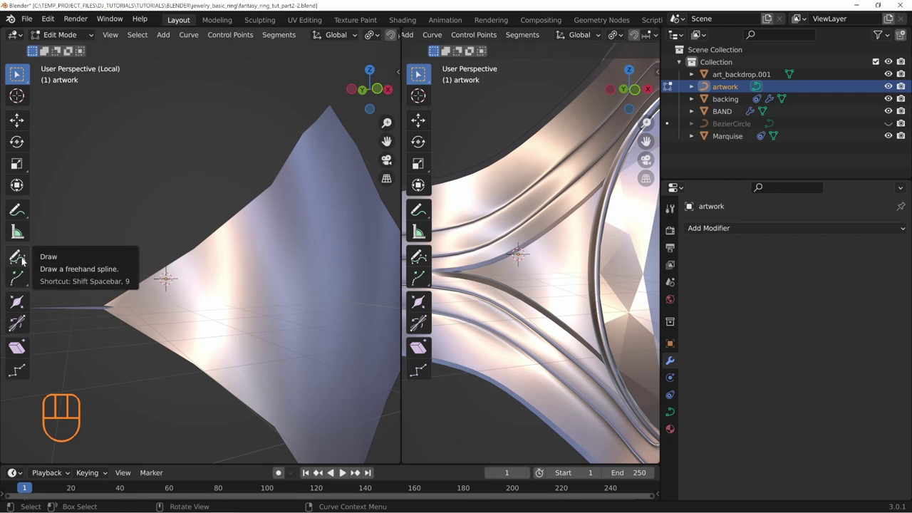
key("t")
key("r")
key("t")
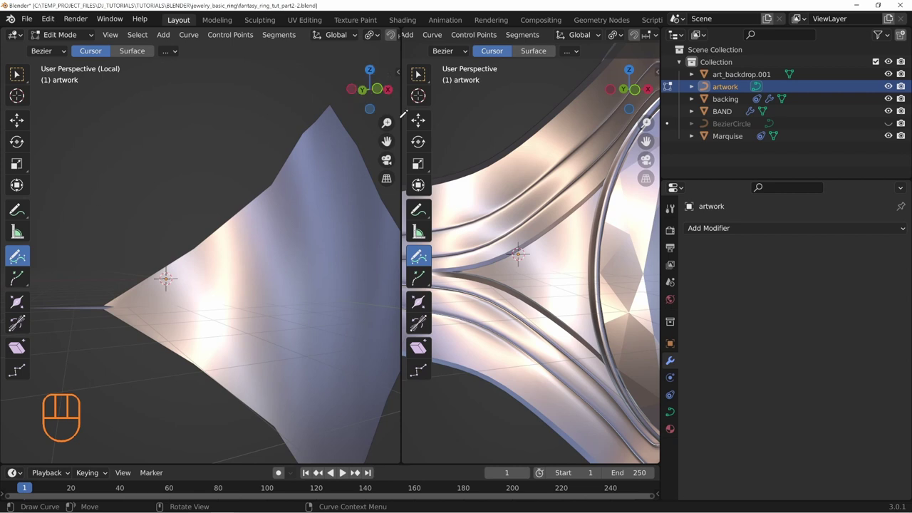
key("t")
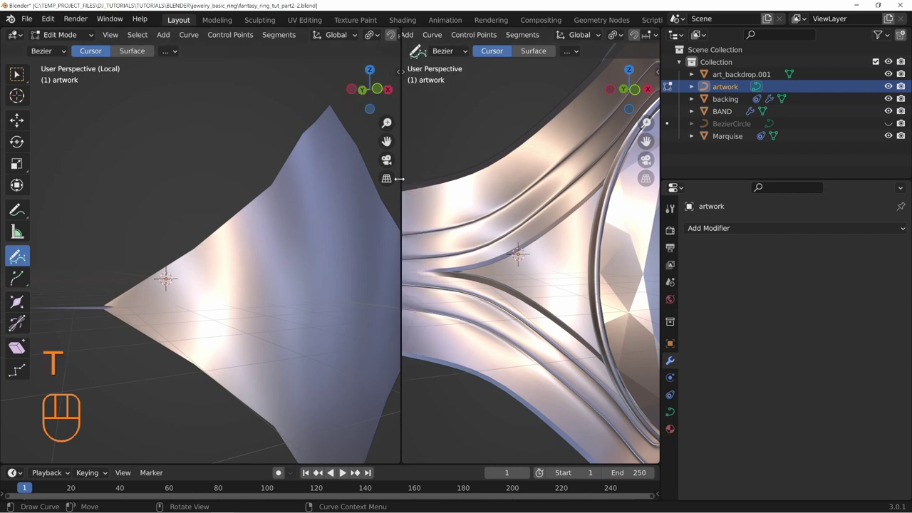
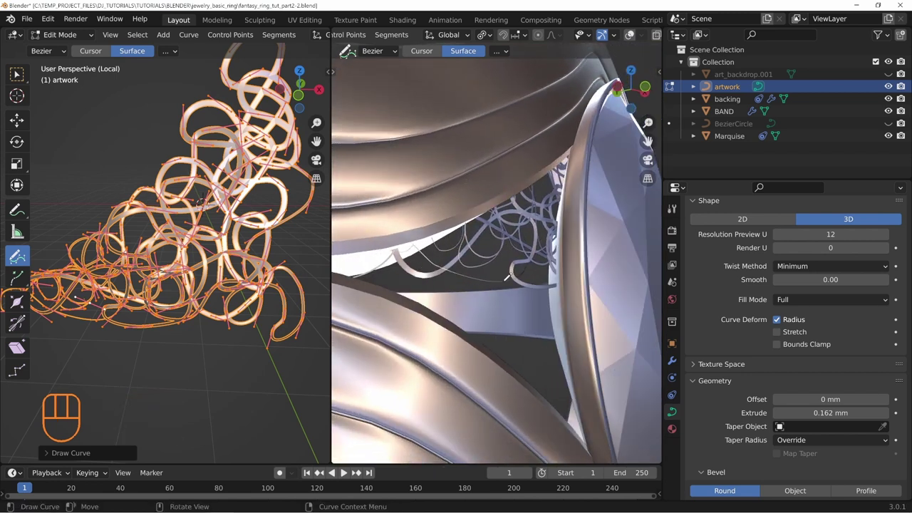
Draw more filigree loops behind the gem and mirror the artwork across X and Z.
middle_click(233, 213)
middle_click(333, 216)
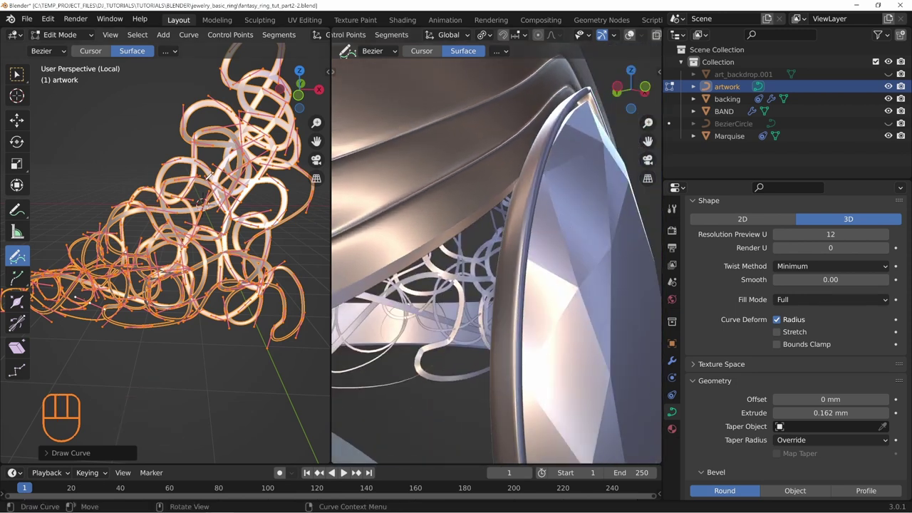
key("n")
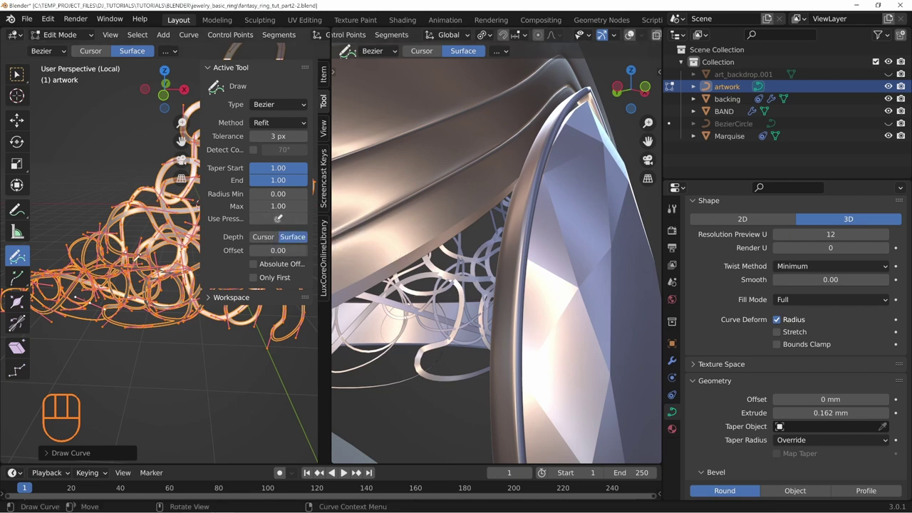
key("n")
middle_click(333, 228)
middle_click(333, 228)
middle_click(333, 228)
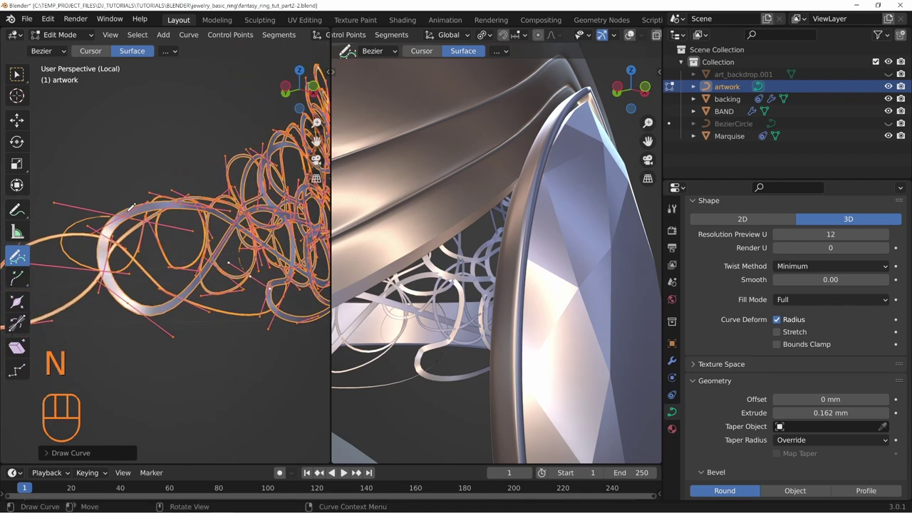
middle_click(333, 228)
left_click_drag(333, 229, 333, 228)
middle_click(333, 228)
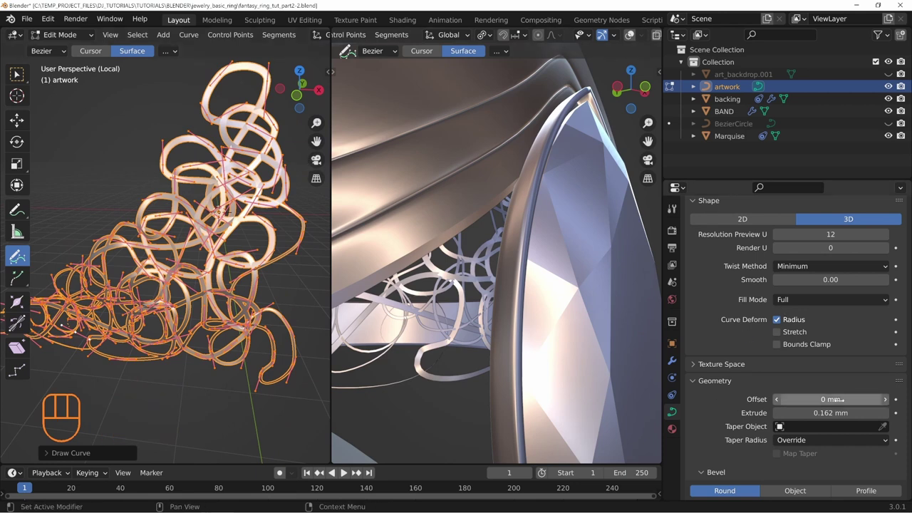
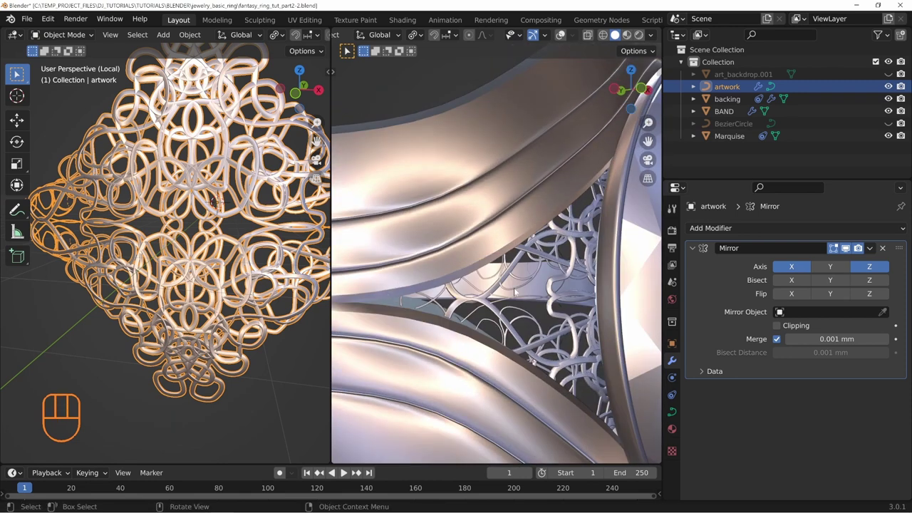
Orbit around the ring to inspect the mirrored filigree filling the space beside the gem.
middle_click(582, 260)
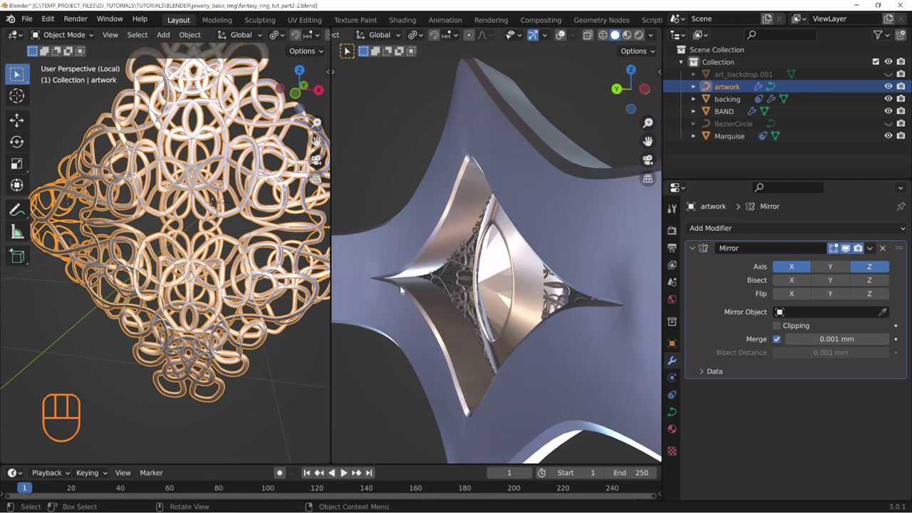
middle_click(293, 259)
middle_click(365, 293)
middle_click(410, 303)
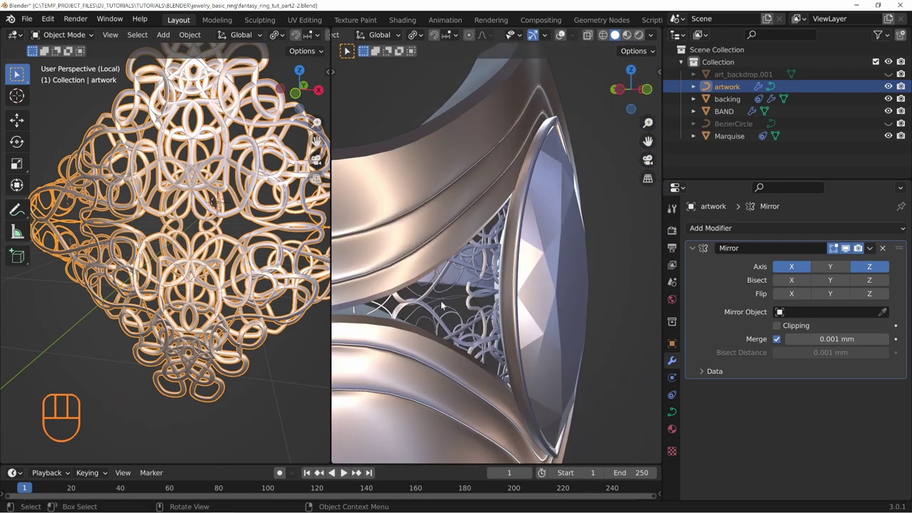
middle_click(565, 303)
middle_click(547, 313)
middle_click(573, 337)
middle_click(583, 337)
middle_click(576, 329)
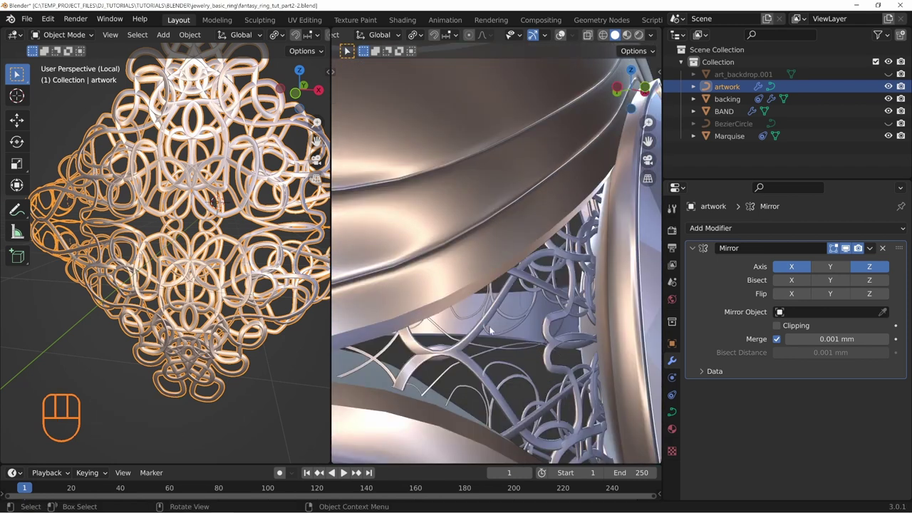
middle_click(544, 351)
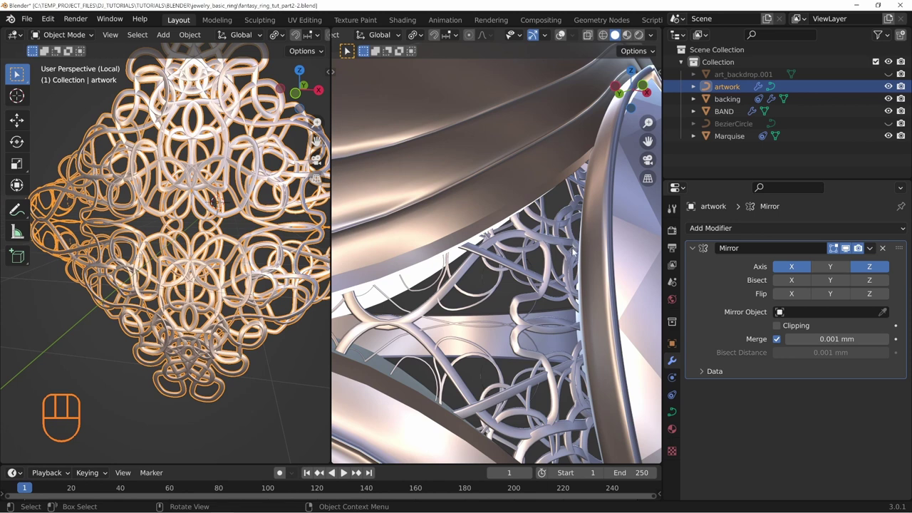
middle_click(511, 302)
left_click_drag(549, 282, 523, 295)
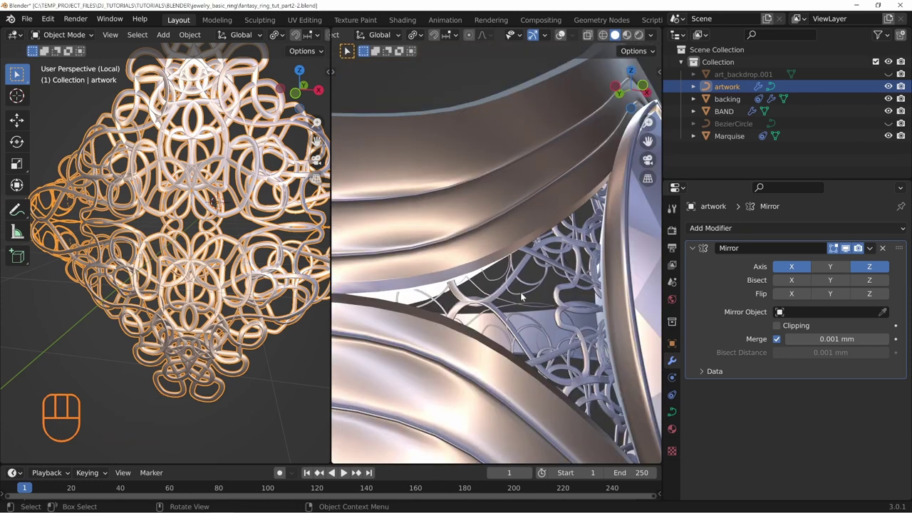
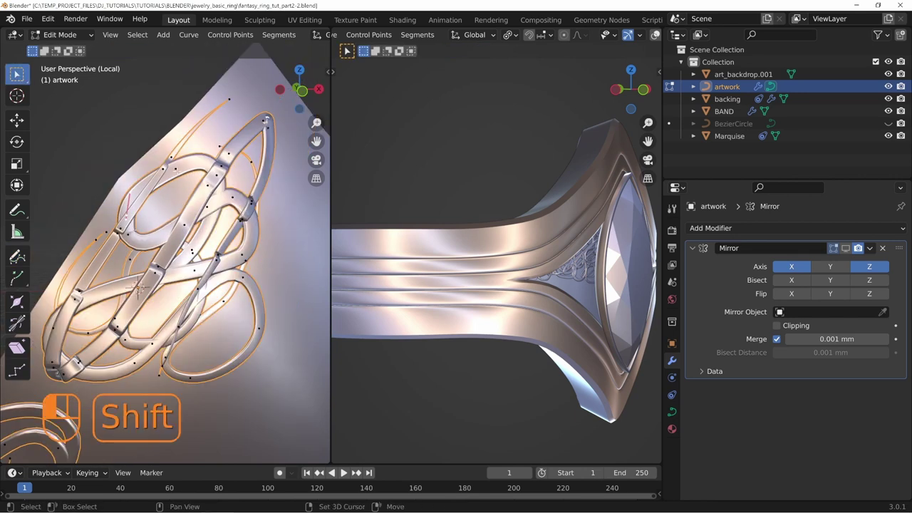
Select the earlier filigree strokes, remove them from the artwork curve and leave Edit Mode.
key("ctrl+KP_Add")
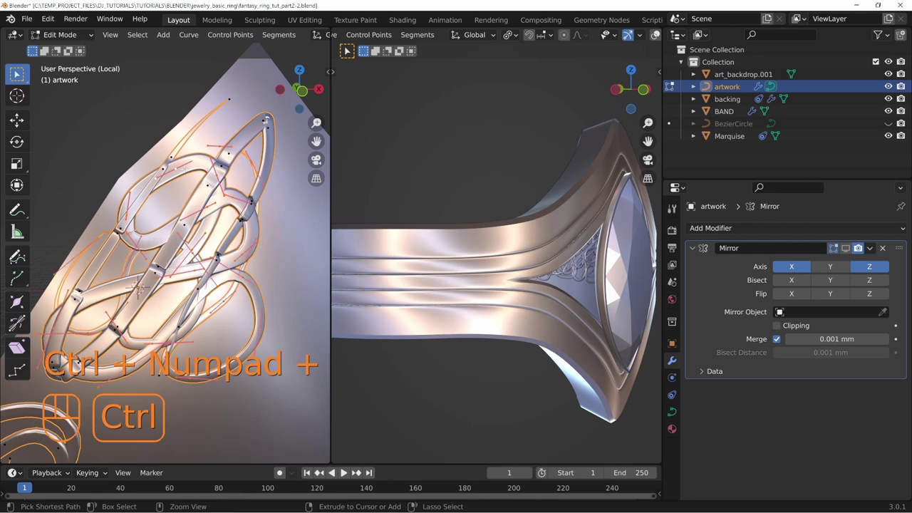
key("h")
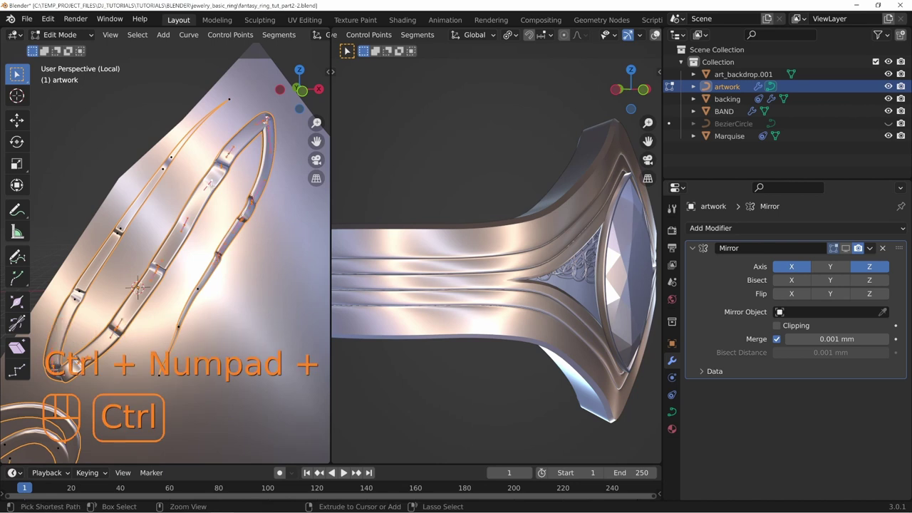
key("h")
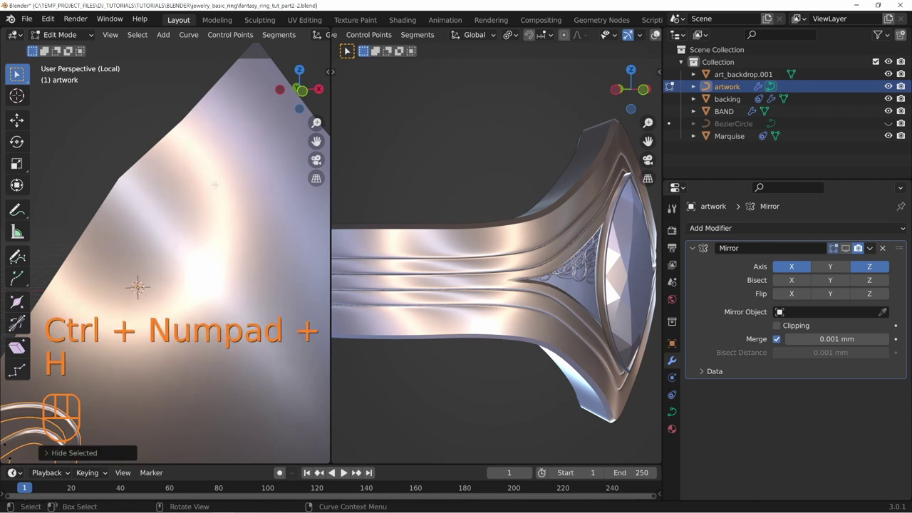
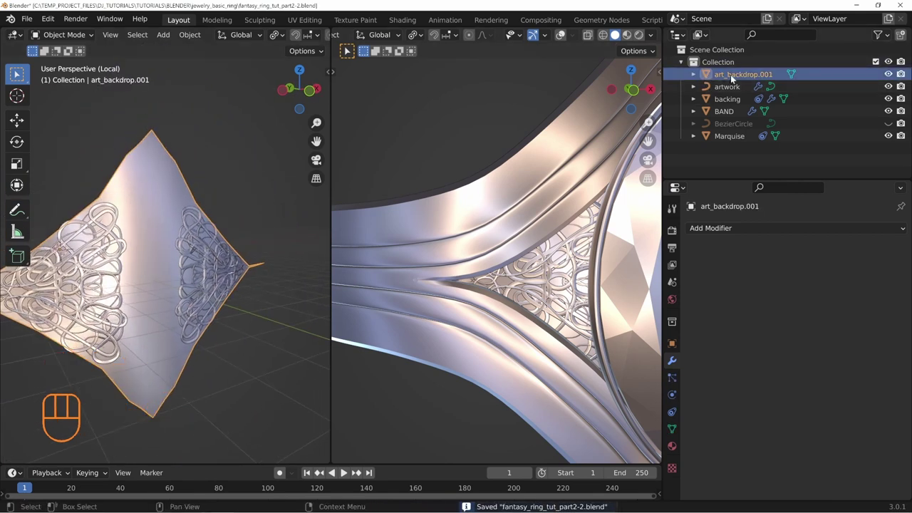
Move art_backdrop.001 and BezierCircle into a new collection 'save' and exclude it from view.
key("m")
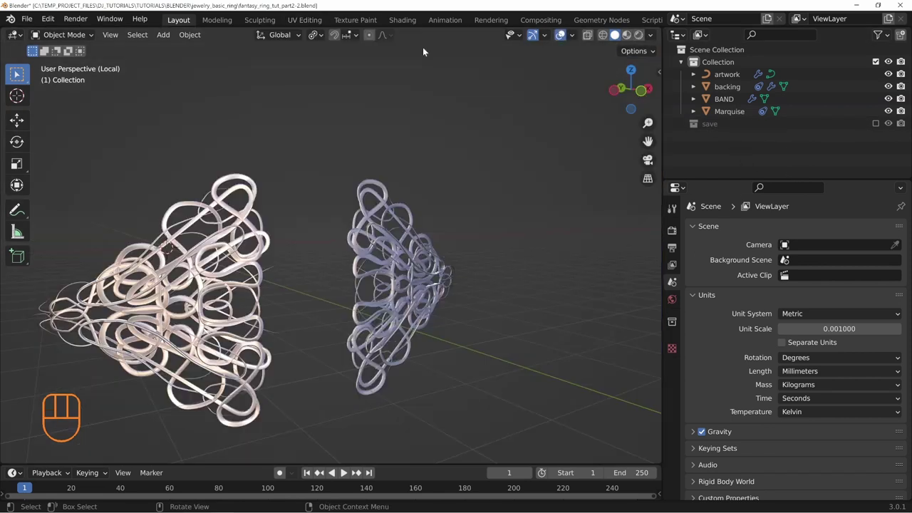
Exit local view and frame the whole band and marquise gem in solid shading with Render Properties shown.
key("KP_Divide")
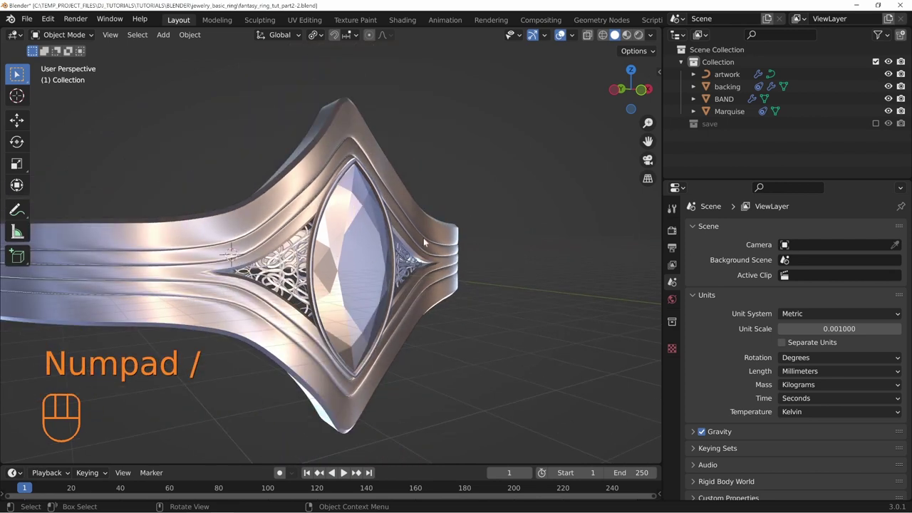
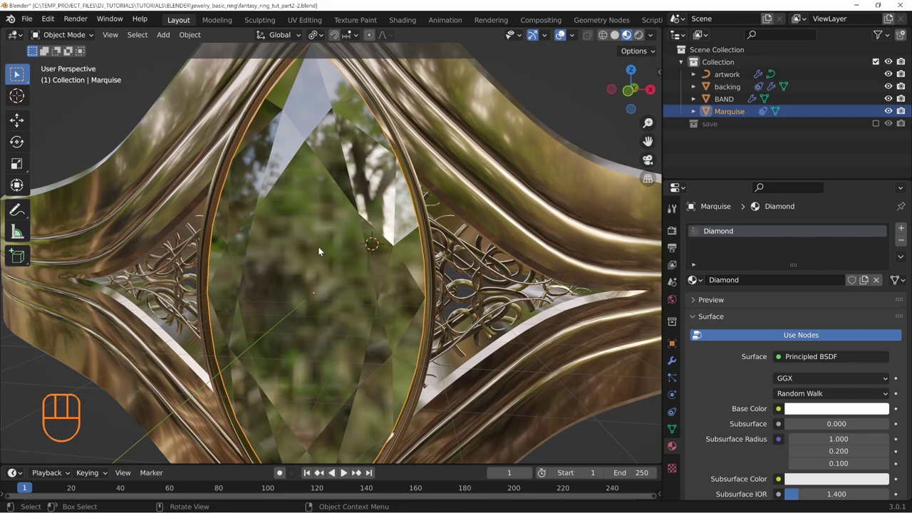
left_click_drag(387, 241, 353, 222)
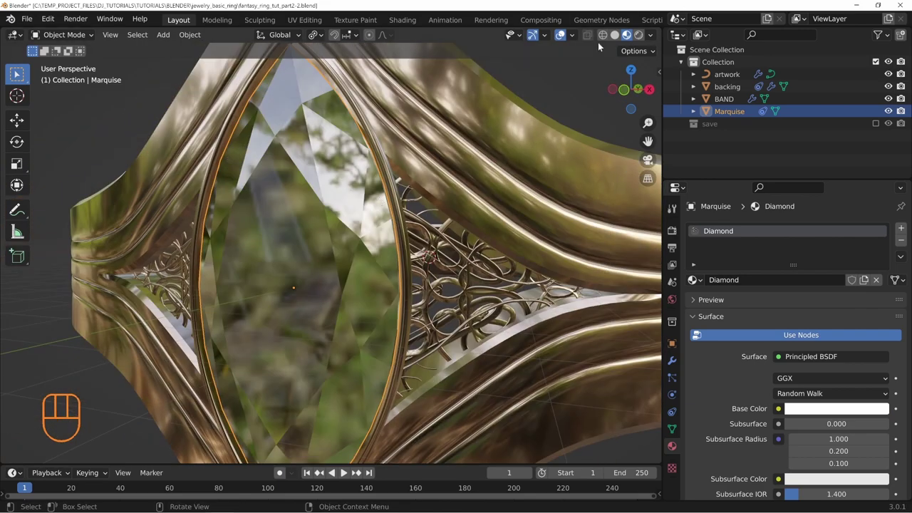
left_click_drag(370, 178, 397, 180)
key("alt+a")
left_click_drag(487, 267, 459, 224)
left_click_drag(454, 202, 346, 223)
left_click_drag(293, 229, 406, 225)
middle_click(312, 218)
key("z")
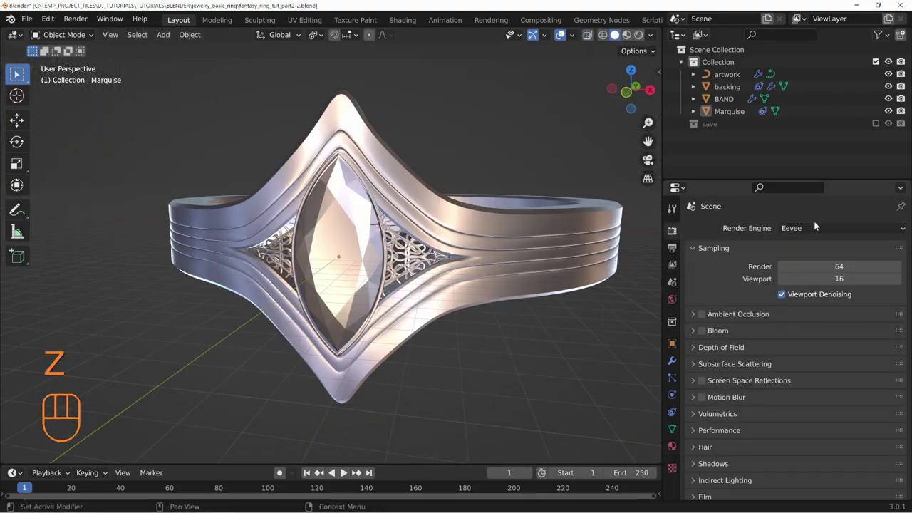
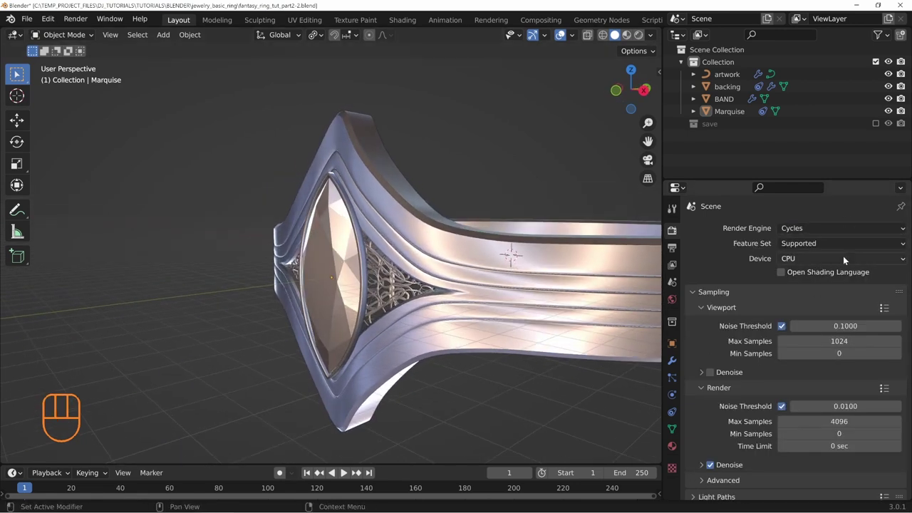
Set the render engine to Cycles on GPU Compute and preview the gem and filigree rendered close up.
key("ctrl+s")
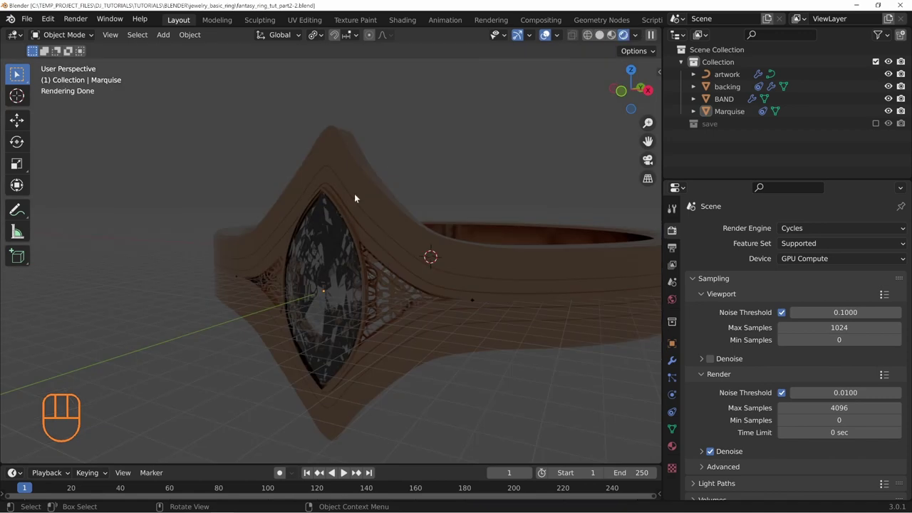
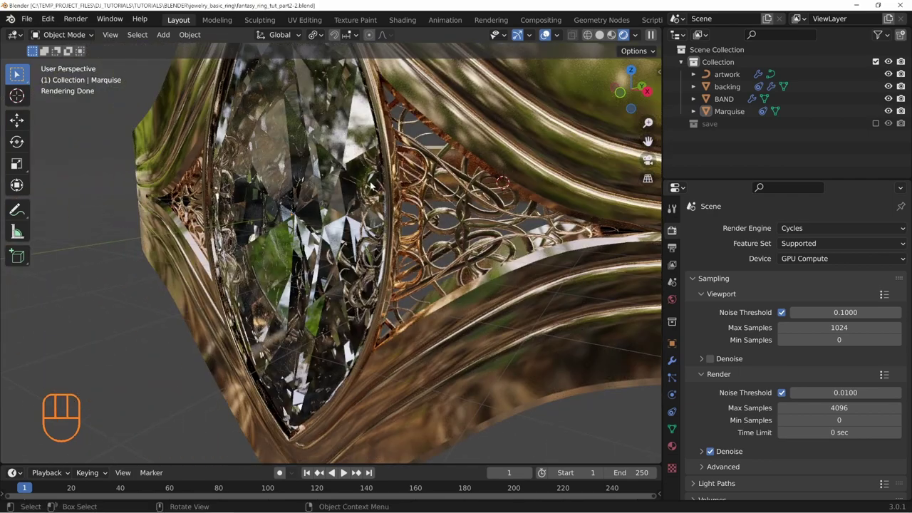
left_click_drag(363, 282, 402, 246)
left_click_drag(406, 232, 439, 256)
middle_click(445, 243)
middle_click(340, 239)
Duplicate the backing as cutter artwork_boolean with Subdivision, Solidify and Bevel applied.
key("z")
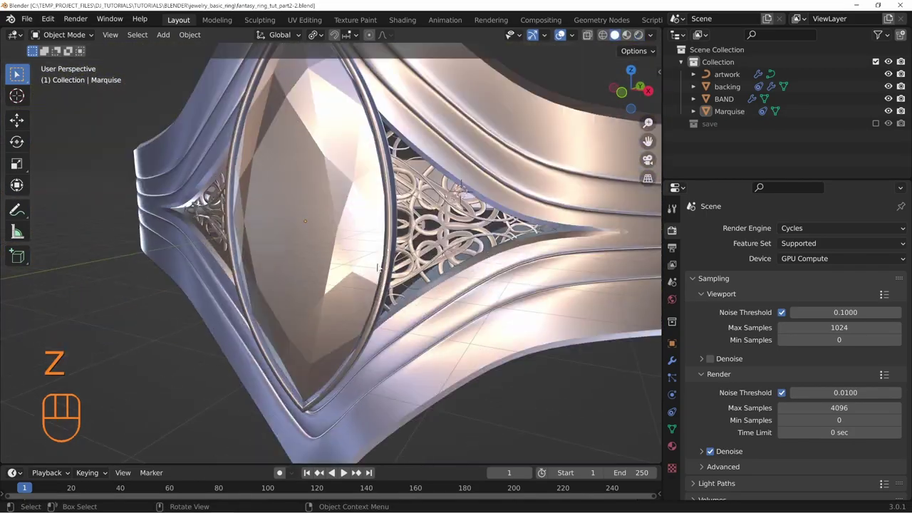
middle_click(424, 219)
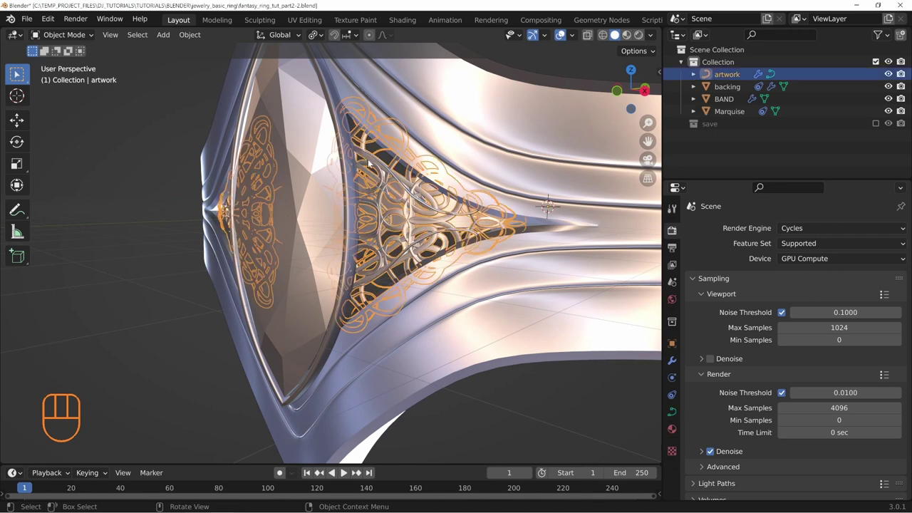
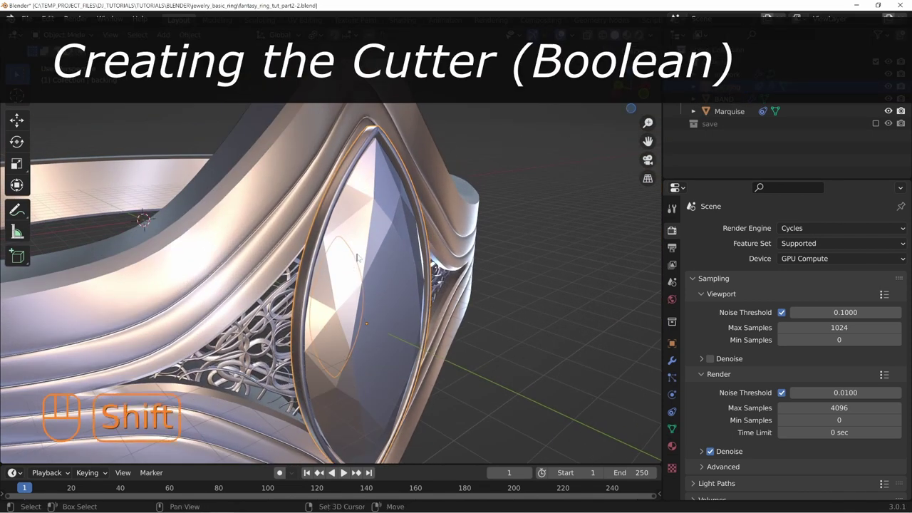
key("shift+d")
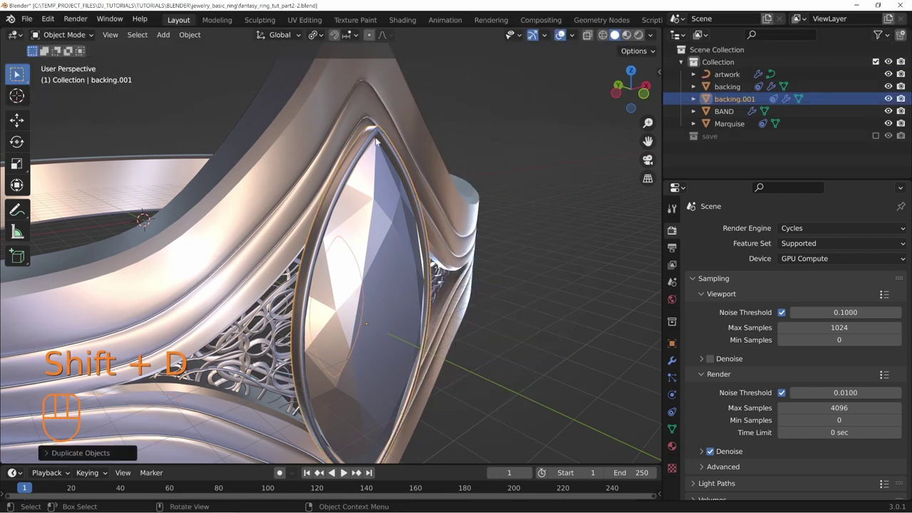
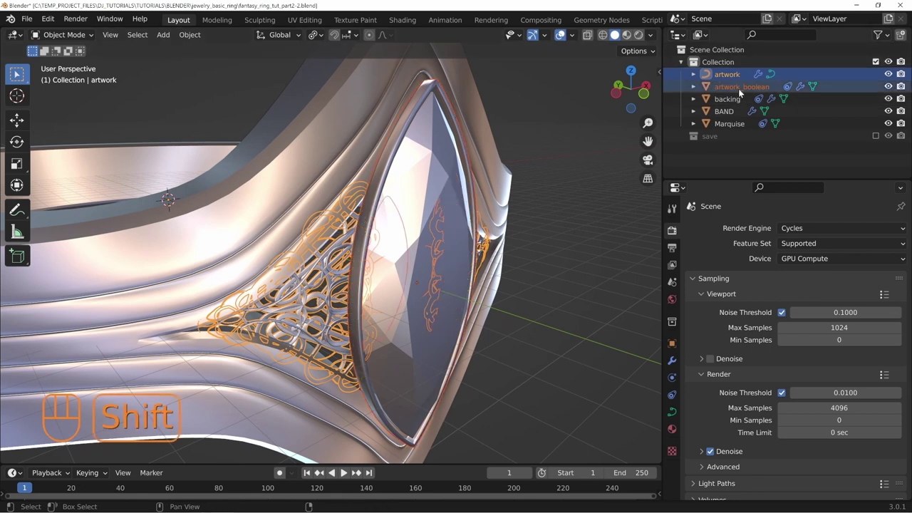
Isolate the artwork and cutter in local view and rename the artwork to artwork_curves.
key("KP_Divide")
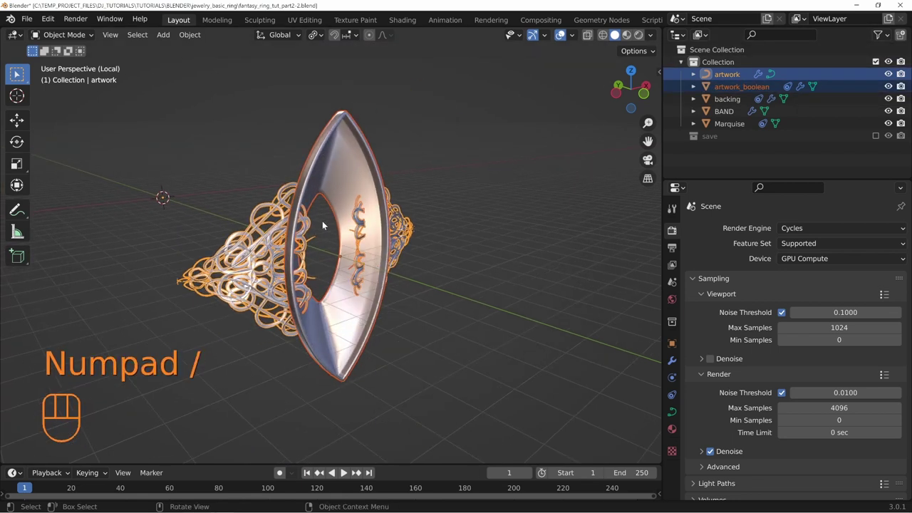
left_click_drag(442, 211, 408, 250)
key("alt+a")
left_click_drag(437, 251, 489, 233)
middle_click(365, 228)
middle_click(370, 233)
left_click_drag(358, 239, 324, 241)
left_click_drag(319, 235, 248, 256)
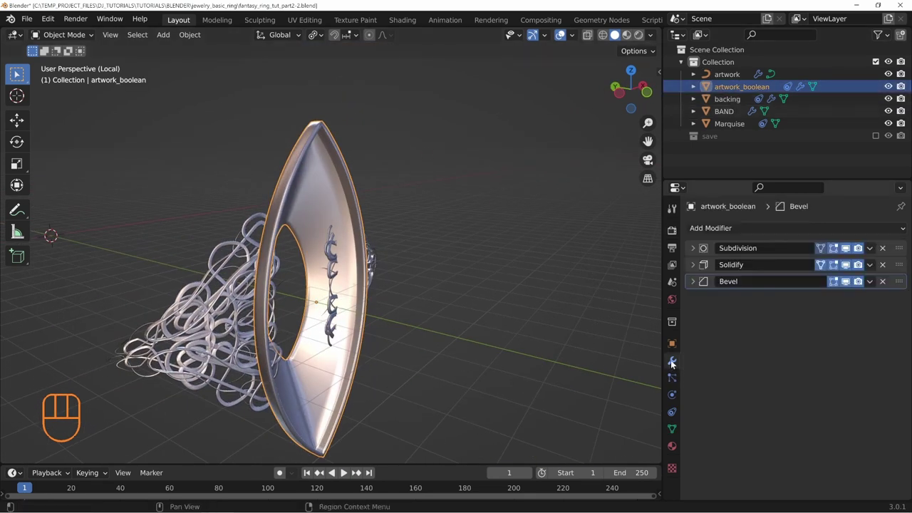
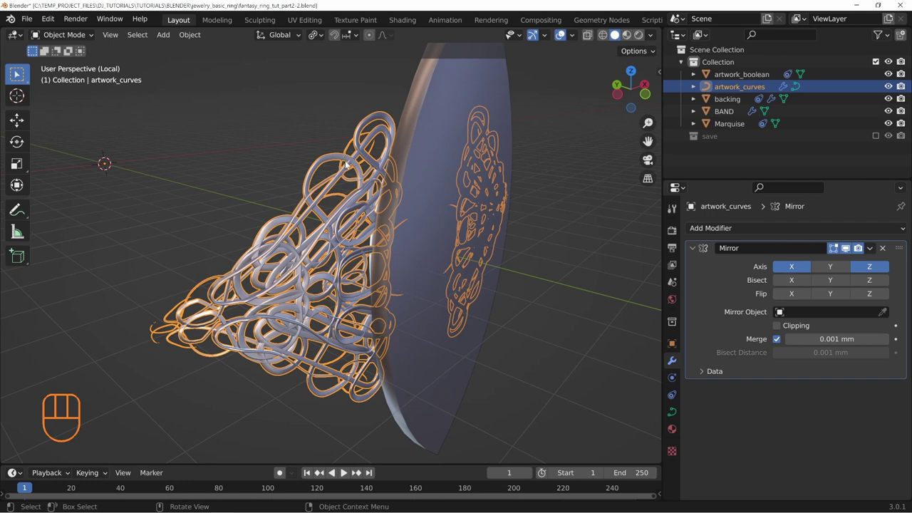
Duplicate artwork_curves into artwork_mesh keeping the Mirror modifier, and hide artwork_curves.
middle_click(307, 237)
middle_click(314, 219)
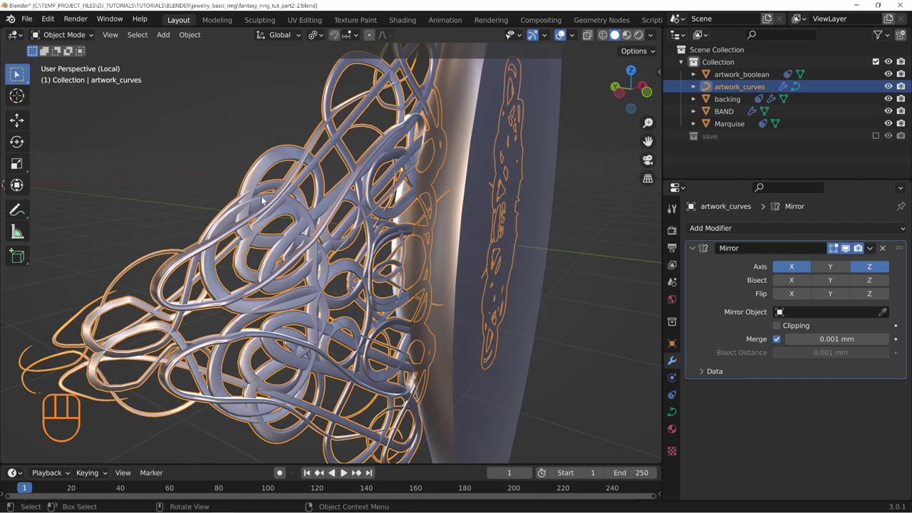
middle_click(303, 297)
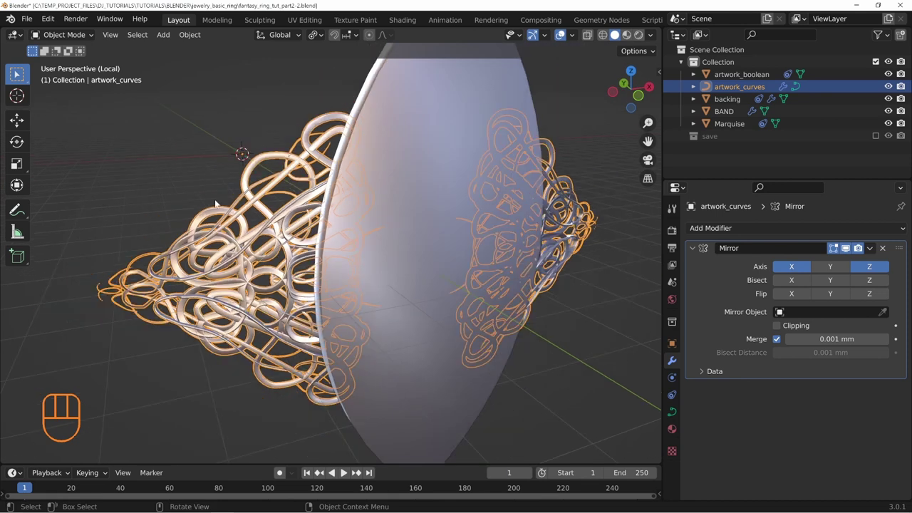
middle_click(245, 225)
left_click_drag(319, 161, 317, 181)
middle_click(325, 204)
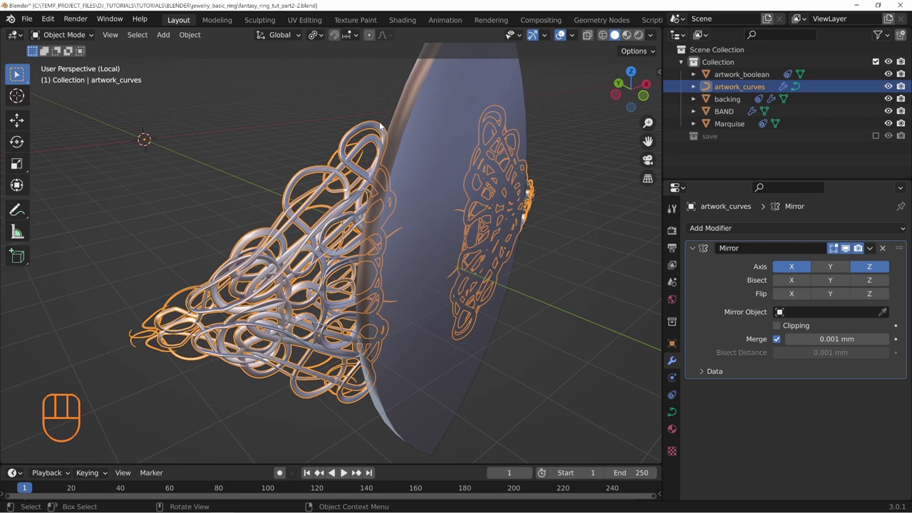
middle_click(315, 236)
key("shift+d")
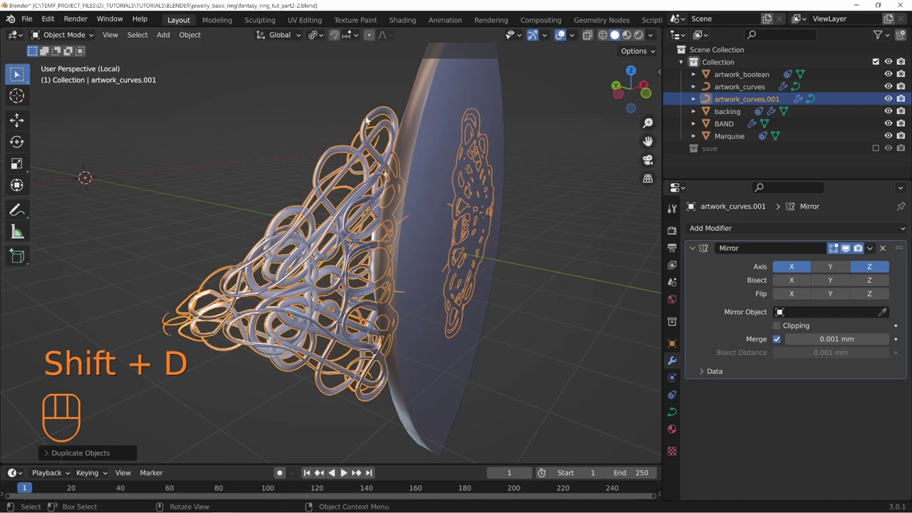
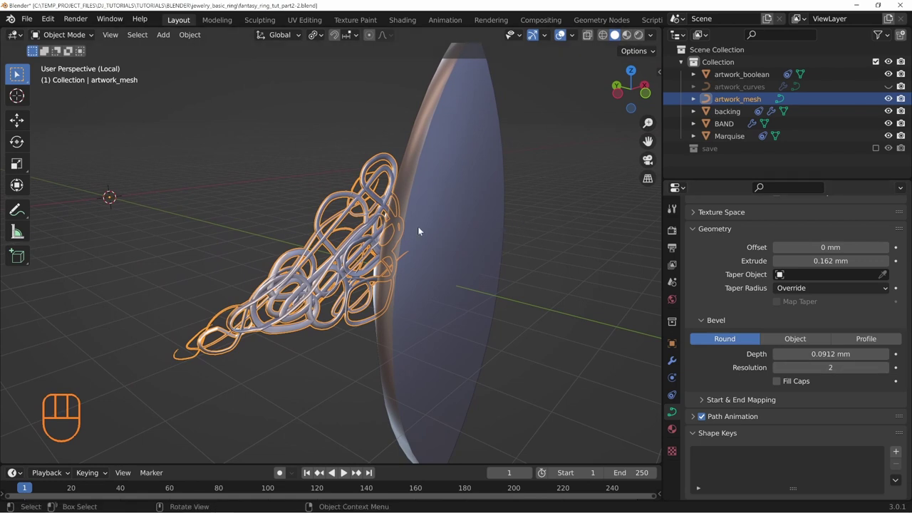
left_click_drag(309, 245, 328, 243)
left_click_drag(456, 145, 440, 193)
middle_click(424, 290)
left_click_drag(423, 318, 432, 276)
left_click_drag(457, 273, 430, 268)
left_click_drag(390, 284, 406, 270)
middle_click(380, 267)
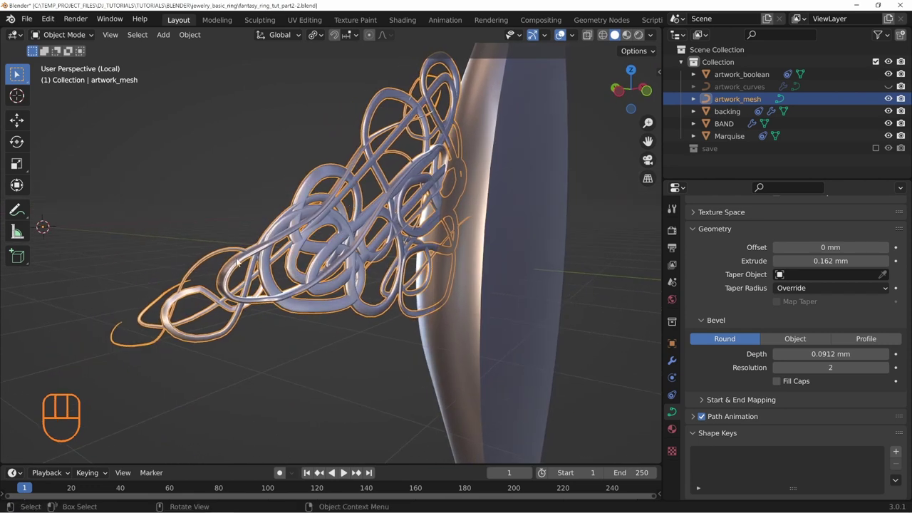
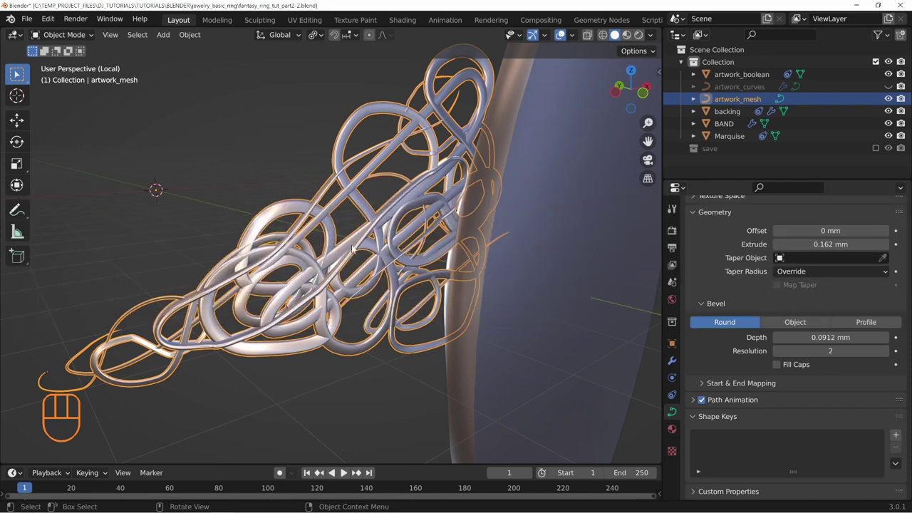
middle_click(448, 265)
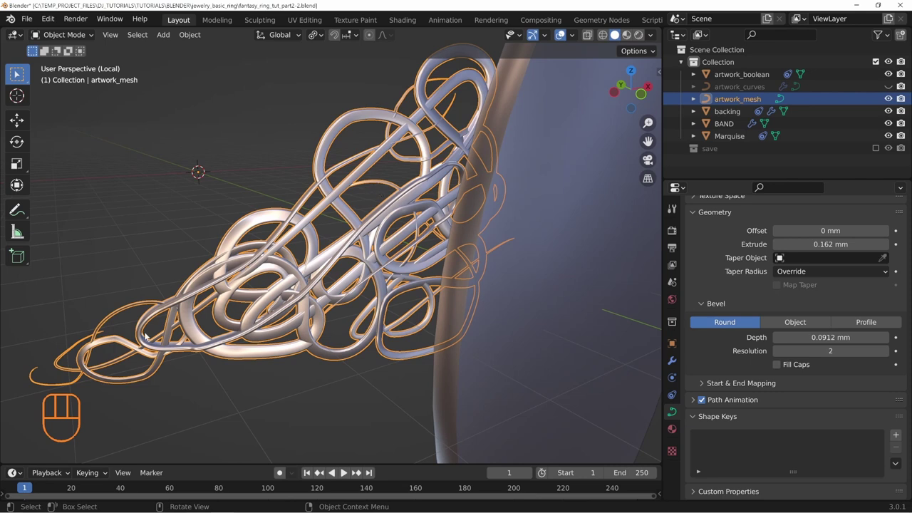
middle_click(211, 340)
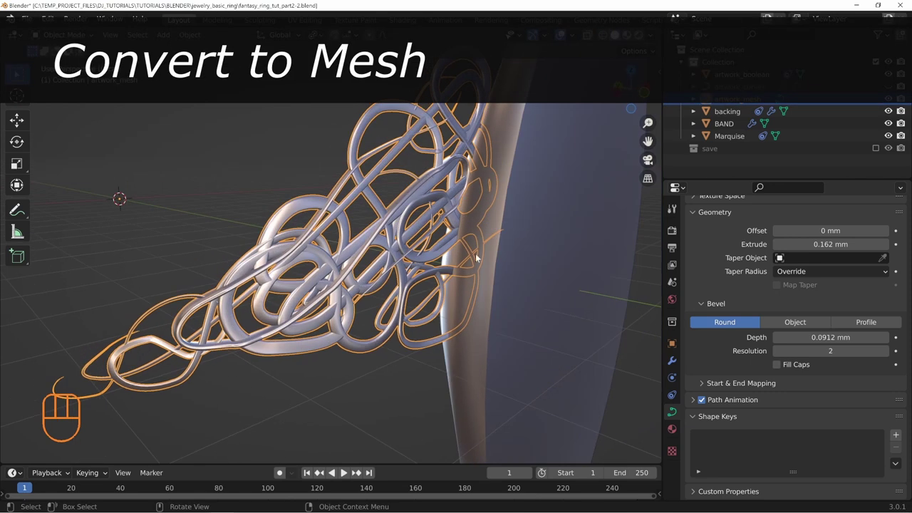
Convert artwork_mesh to mesh geometry and merge all its vertices by distance in Edit Mode.
middle_click(405, 229)
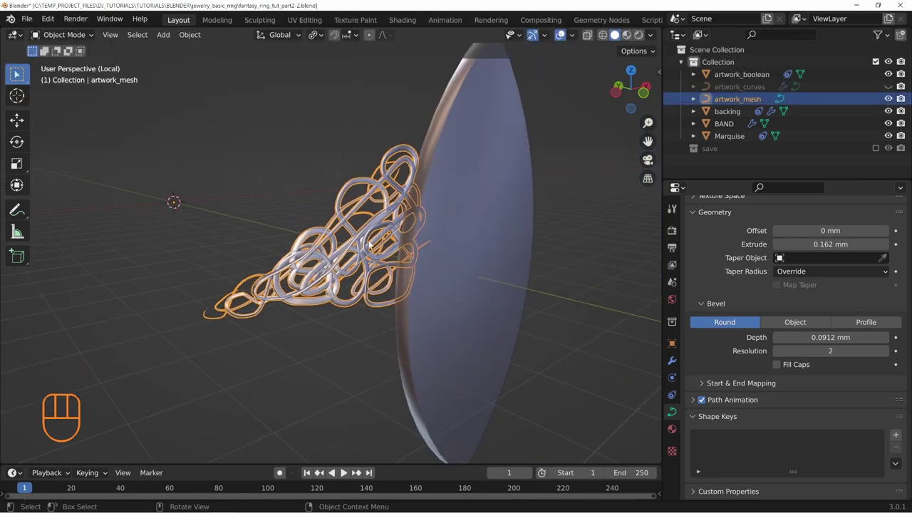
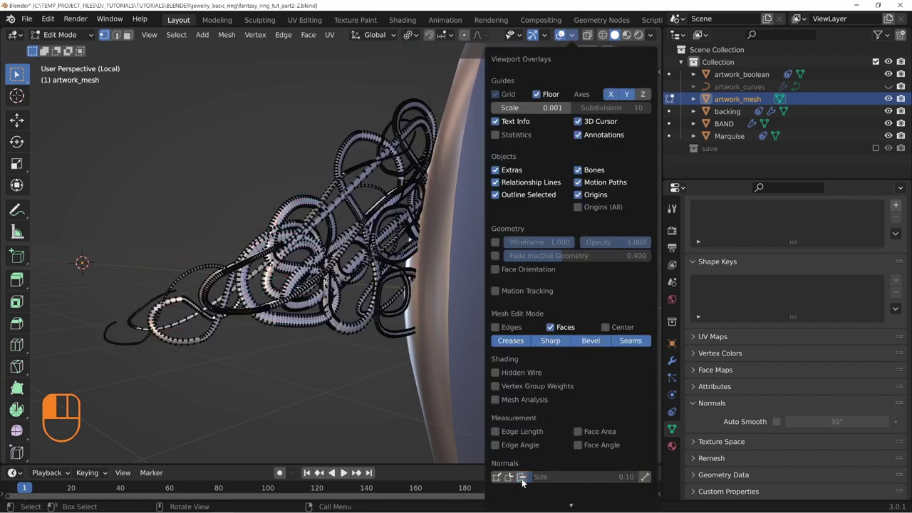
key("a")
key("m")
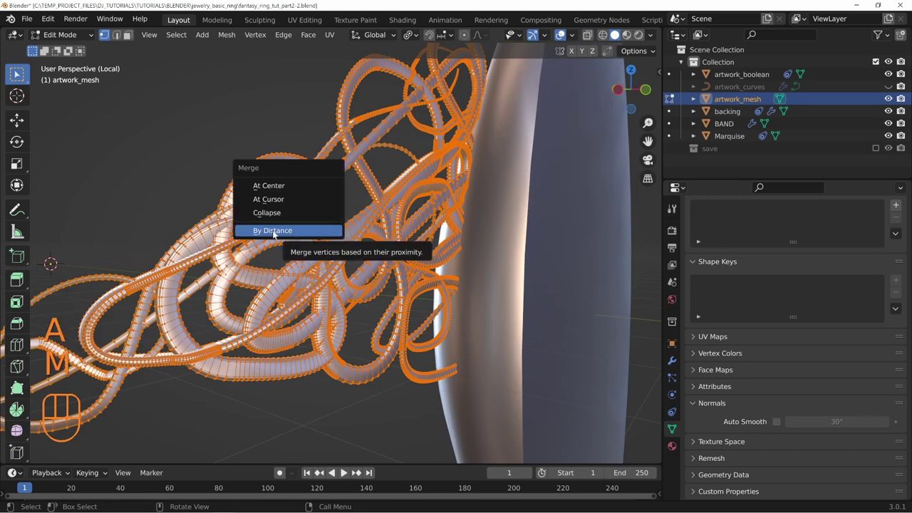
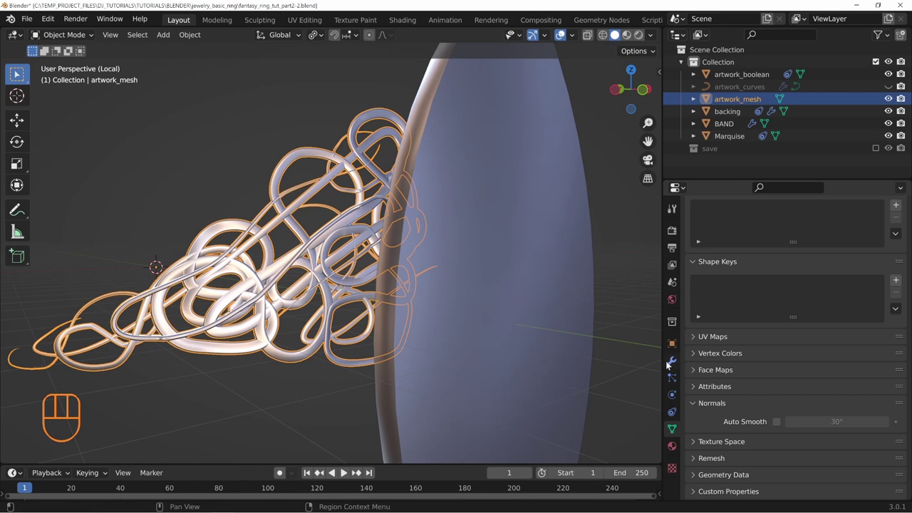
Add a Boolean Difference modifier with artwork_boolean, Exact solver and Hole Tolerant enabled.
left_click_drag(711, 231, 374, 219)
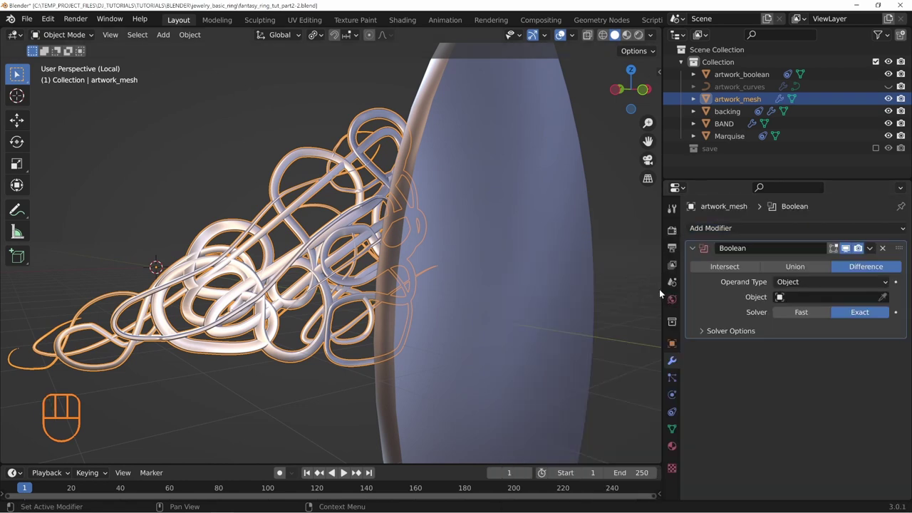
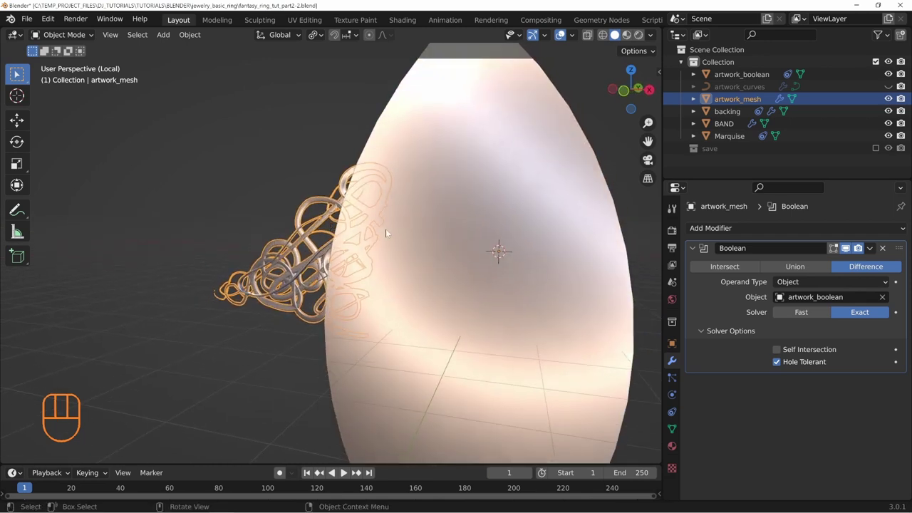
left_click_drag(384, 217, 473, 231)
left_click_drag(547, 262, 515, 256)
left_click_drag(466, 340, 505, 330)
Inspect the cut filigree from several angles and undo the last action.
middle_click(379, 242)
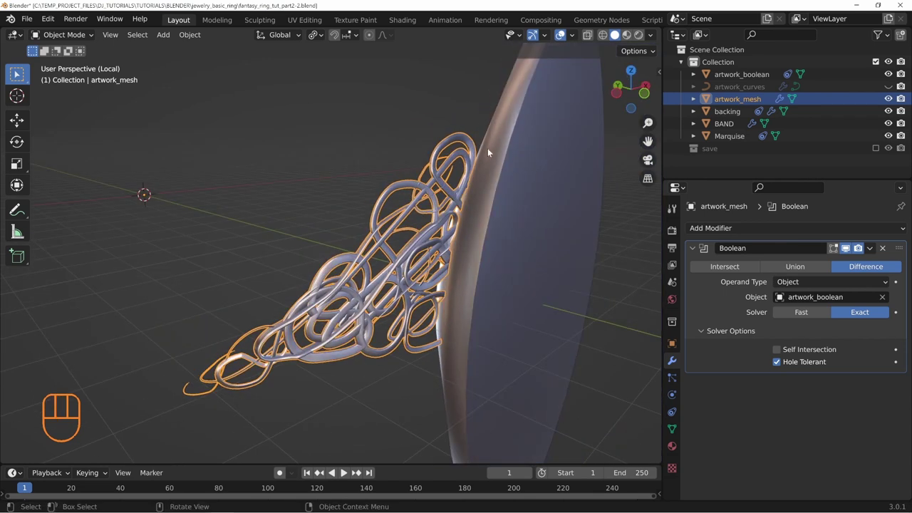
left_click_drag(560, 250, 467, 227)
middle_click(442, 238)
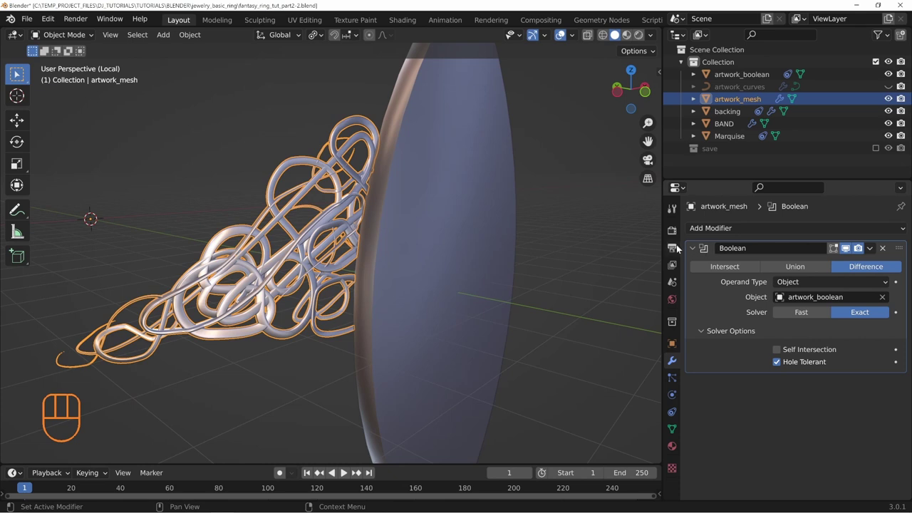
left_click_drag(511, 162, 447, 199)
left_click_drag(428, 226, 455, 207)
middle_click(332, 221)
key("ctrl+z")
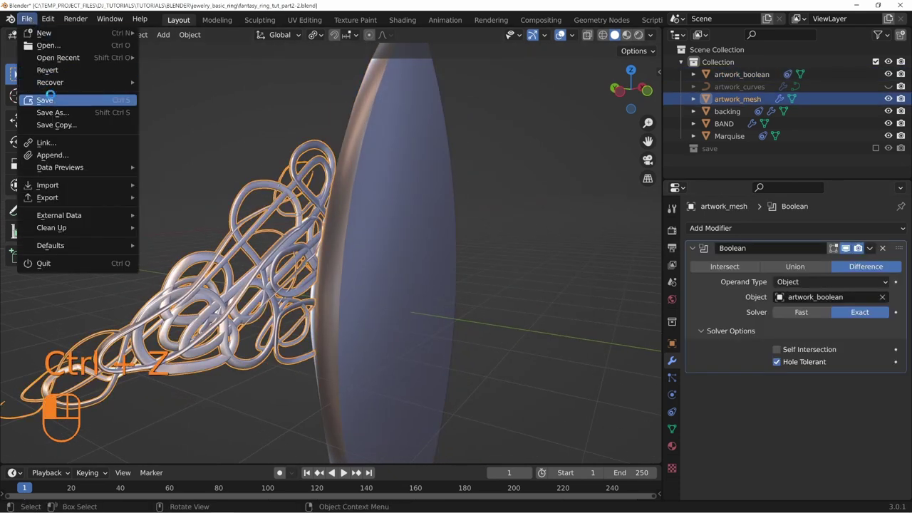
Save the ring file and apply the Boolean cut to artwork_mesh, checking the trimmed filigree.
left_click_drag(330, 233, 345, 215)
middle_click(339, 197)
middle_click(519, 205)
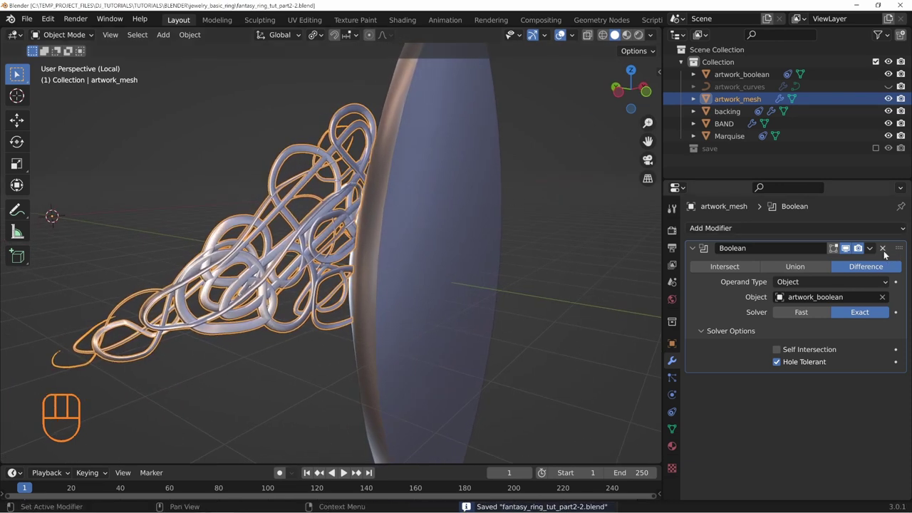
middle_click(513, 194)
middle_click(434, 220)
middle_click(426, 217)
middle_click(308, 201)
left_click_drag(352, 190, 285, 259)
middle_click(313, 245)
left_click_drag(399, 251, 440, 194)
middle_click(406, 222)
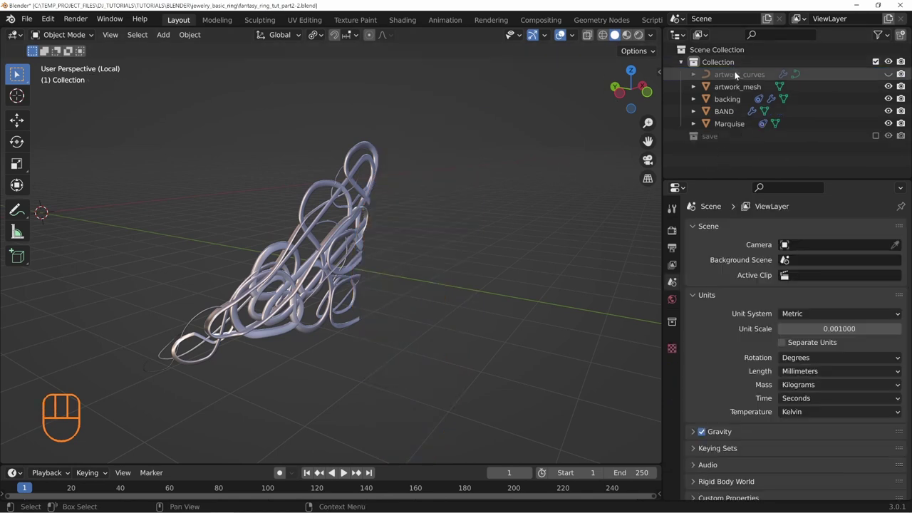
Exit local view and delete the artwork_boolean and artwork_curves helper objects.
middle_click(438, 225)
middle_click(372, 252)
left_click_drag(457, 209, 303, 219)
middle_click(298, 210)
left_click_drag(318, 200, 349, 209)
left_click_drag(329, 309, 376, 286)
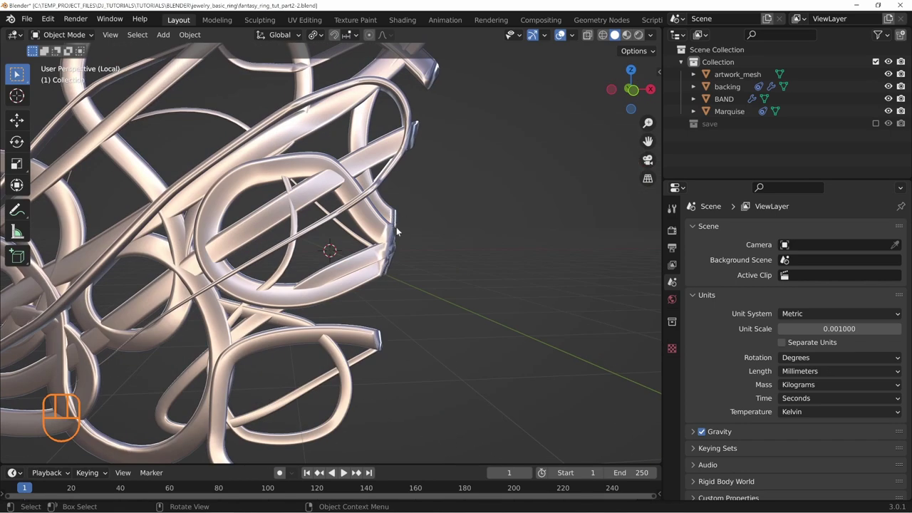
middle_click(374, 240)
middle_click(384, 224)
key("KP_Divide")
key("alt+a")
middle_click(301, 296)
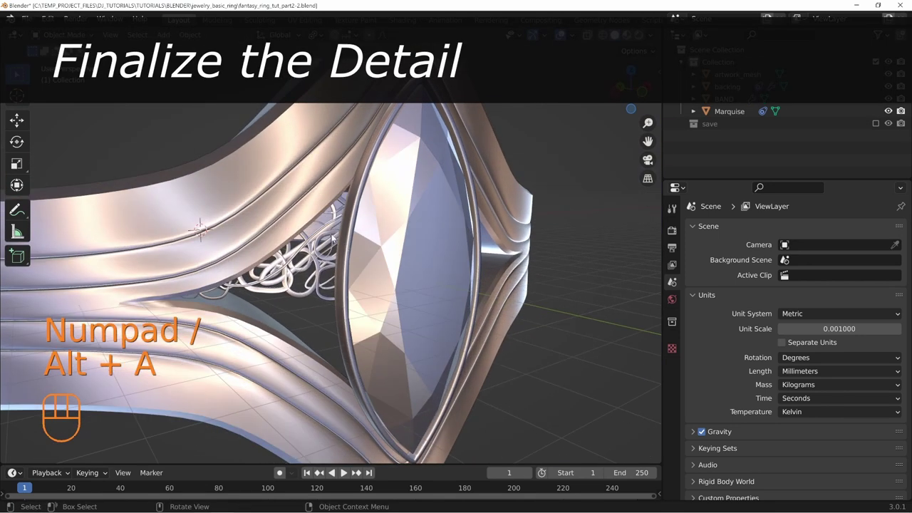
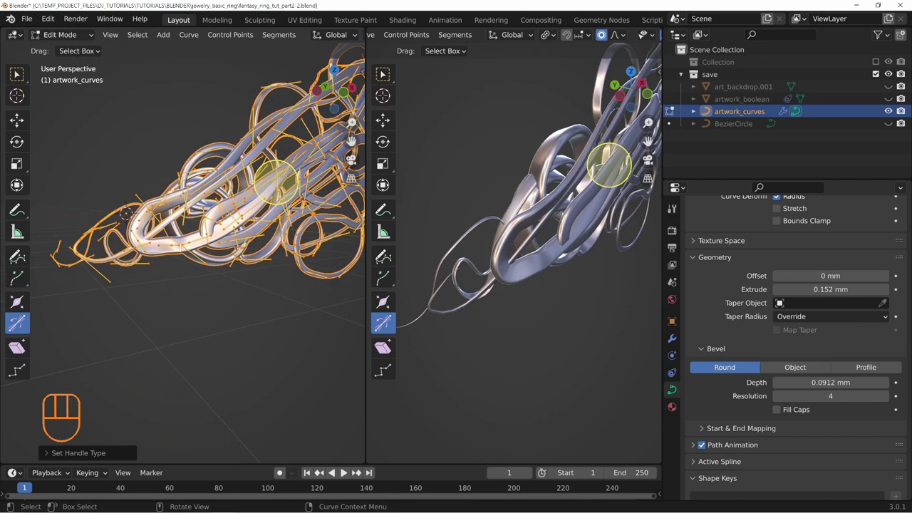
Scale the chosen curve points to about 0.4 and show artwork_mesh mirrored on X and Z rendered behind the gem.
key("s")
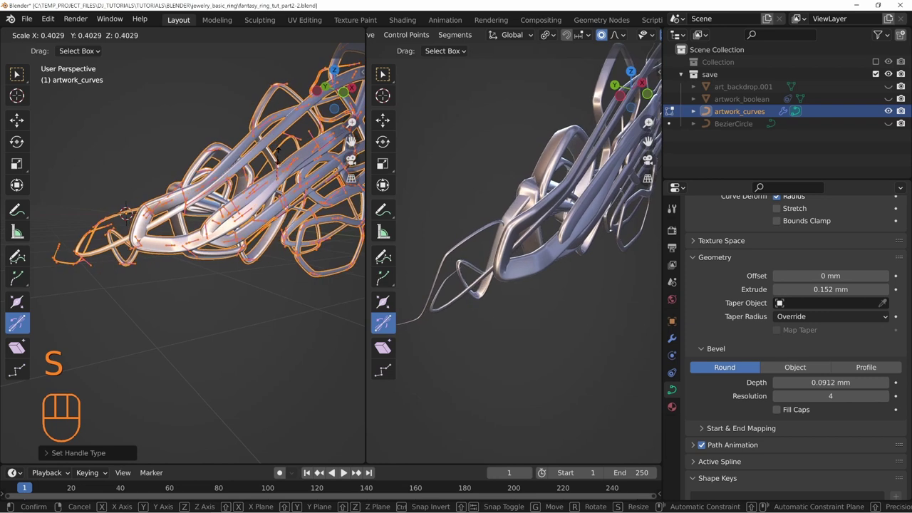
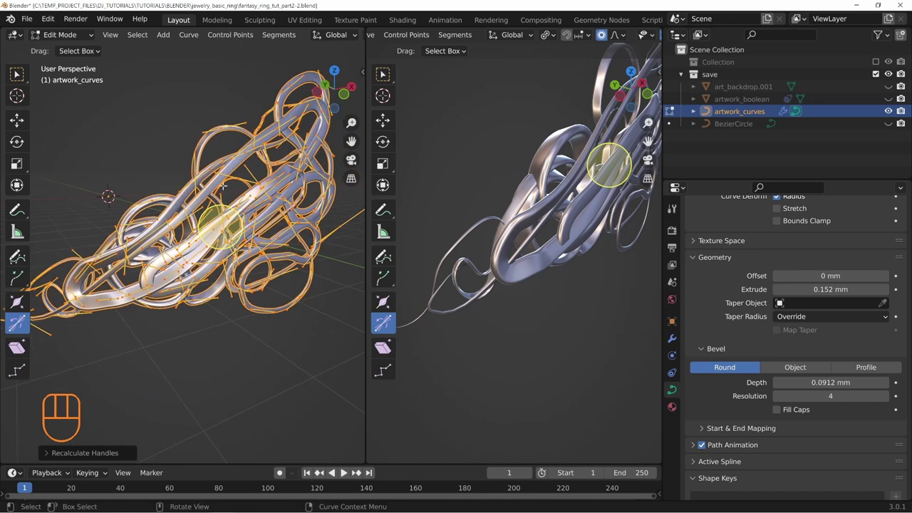
left_click_drag(369, 264, 401, 230)
left_click_drag(384, 204, 397, 222)
left_click_drag(402, 219, 367, 276)
left_click_drag(345, 307, 378, 273)
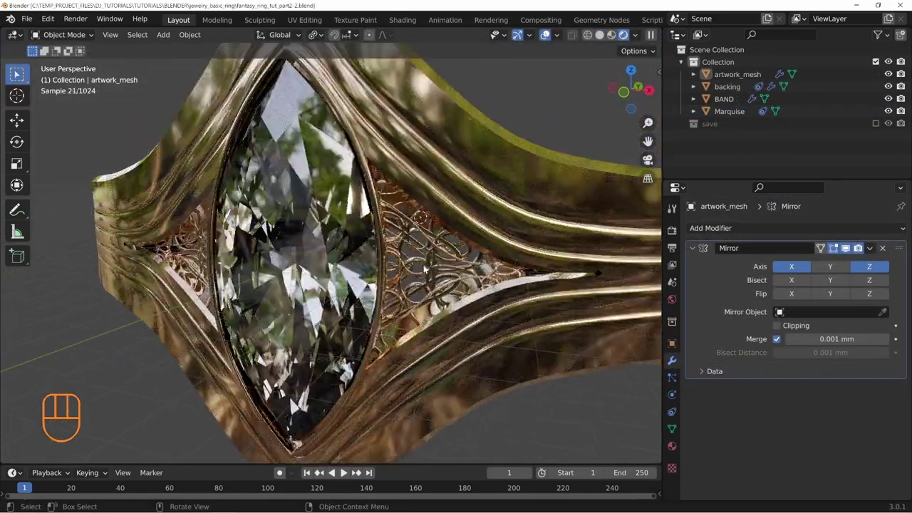
left_click_drag(495, 257, 468, 256)
left_click_drag(498, 262, 457, 264)
middle_click(478, 250)
middle_click(293, 222)
middle_click(312, 293)
left_click_drag(255, 241, 356, 239)
left_click_drag(290, 265, 373, 255)
left_click_drag(441, 235, 343, 224)
middle_click(406, 267)
middle_click(337, 242)
middle_click(435, 305)
left_click_drag(358, 245, 372, 262)
left_click_drag(391, 281, 398, 288)
left_click_drag(488, 303, 466, 291)
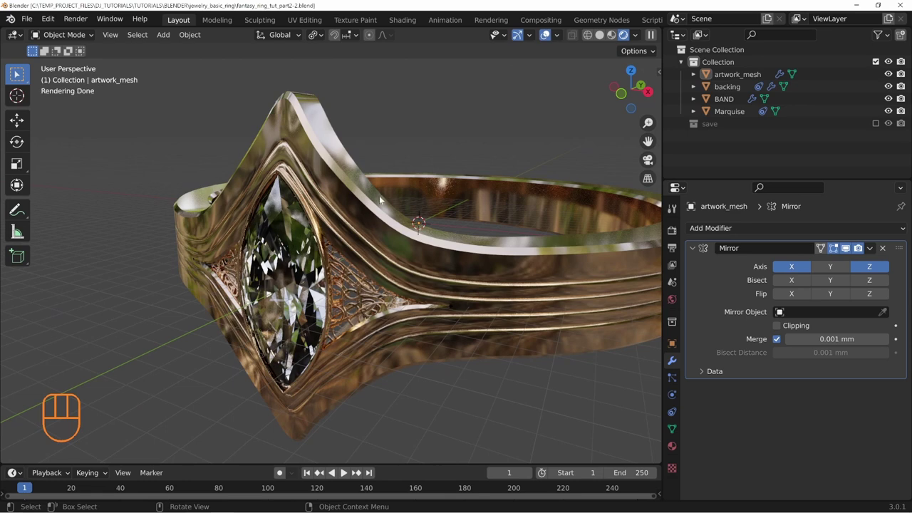
left_click_drag(331, 308, 361, 297)
left_click_drag(287, 281, 330, 278)
left_click_drag(376, 233, 310, 237)
left_click_drag(401, 270, 384, 262)
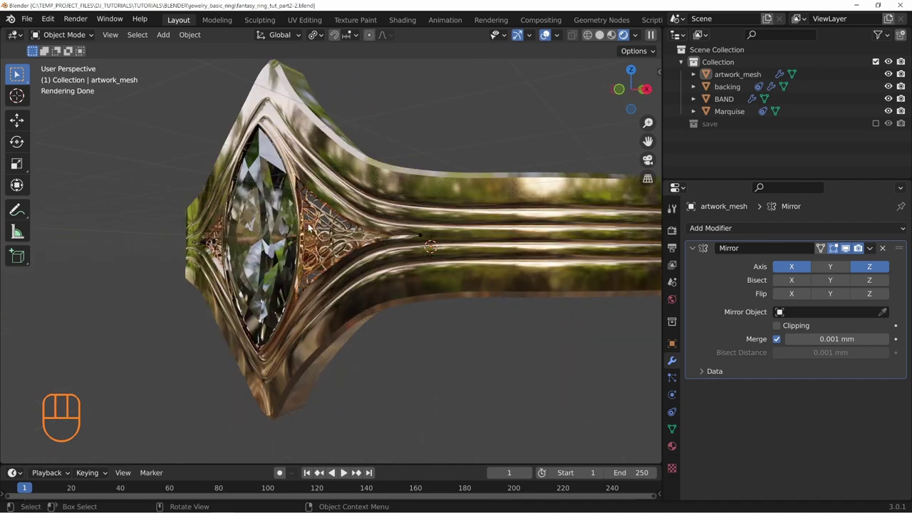